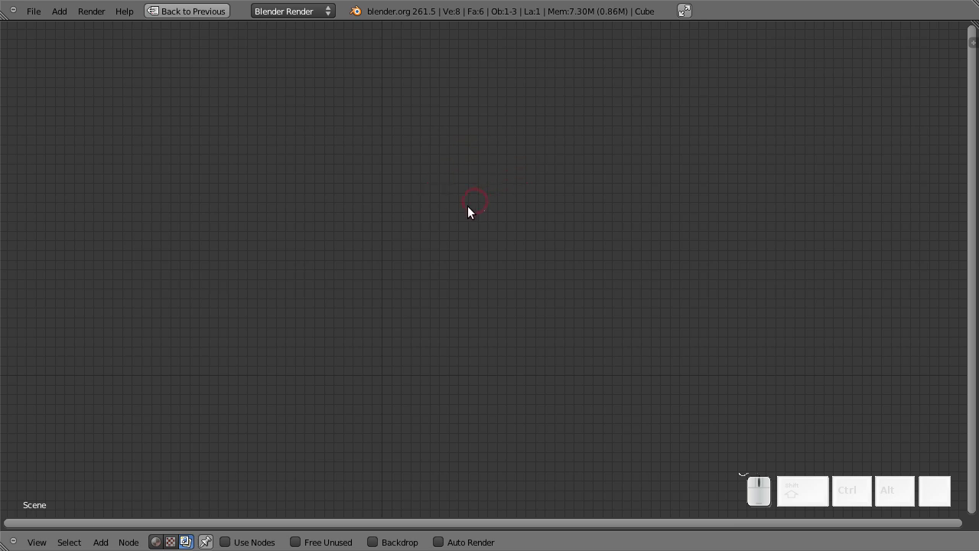
- Un-maximize the node editor (Ctrl+Up) to restore the full layout with the 3D view and properties
left_click_drag(478, 273, 502, 263)
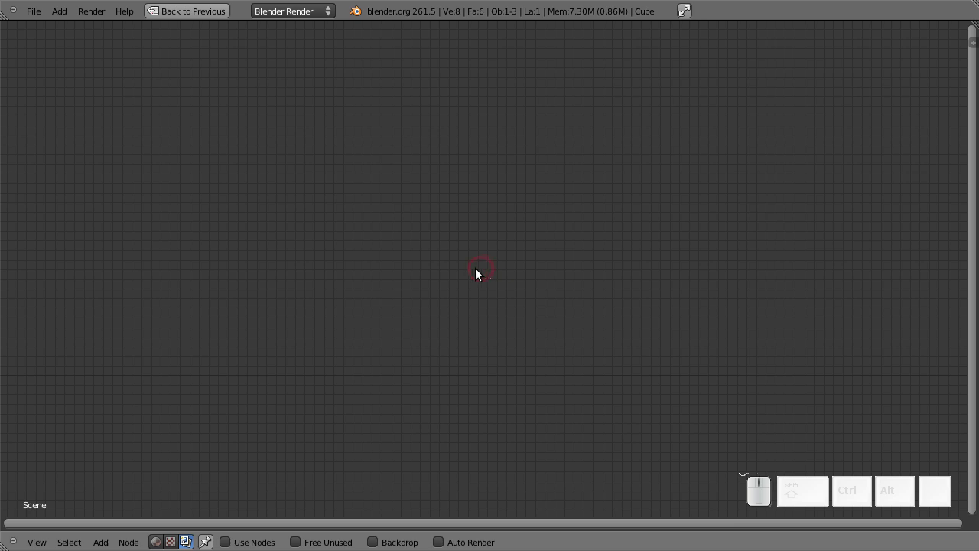
left_click(478, 274)
left_click_drag(405, 327, 497, 181)
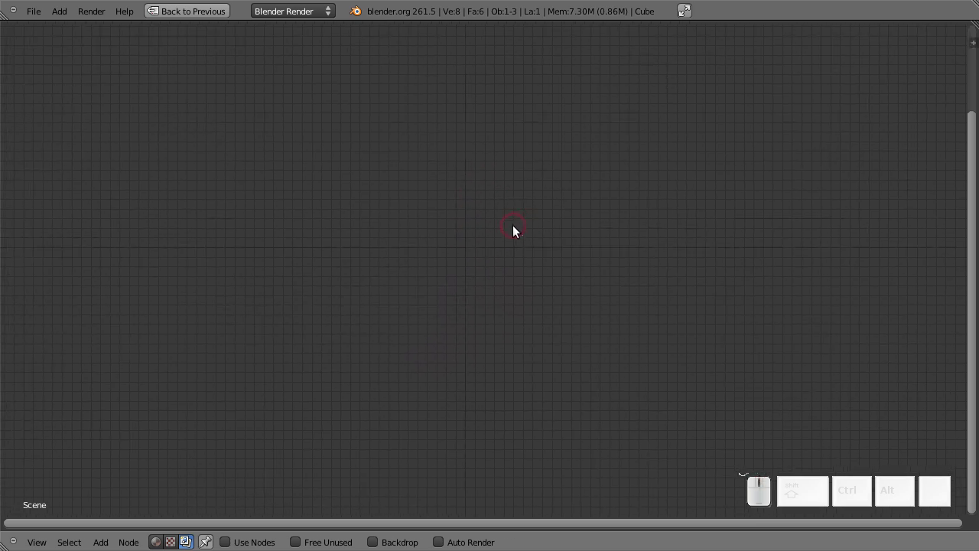
key("ctrl+Up")
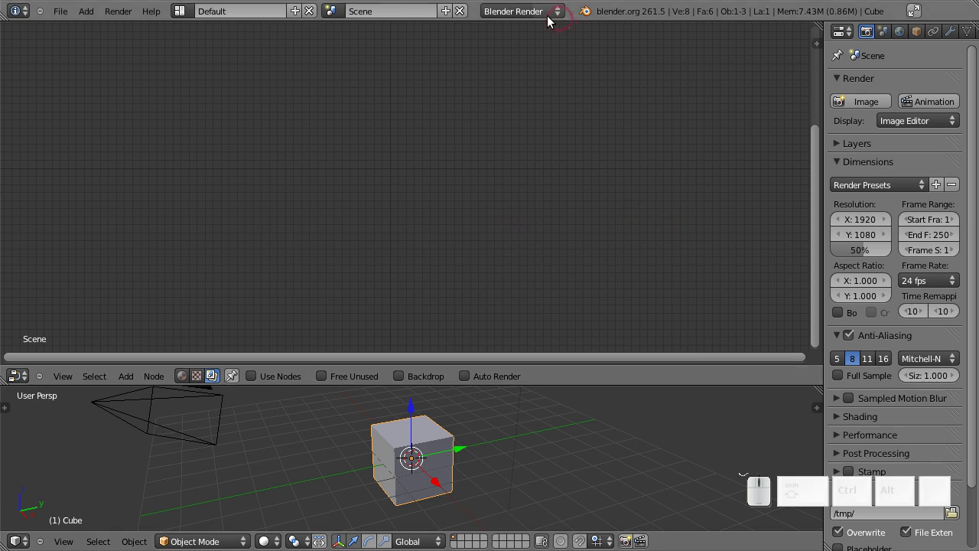
- Switch the scene's render engine from the dropdown to Cycles Render
left_click(546, 16)
left_click(529, 59)
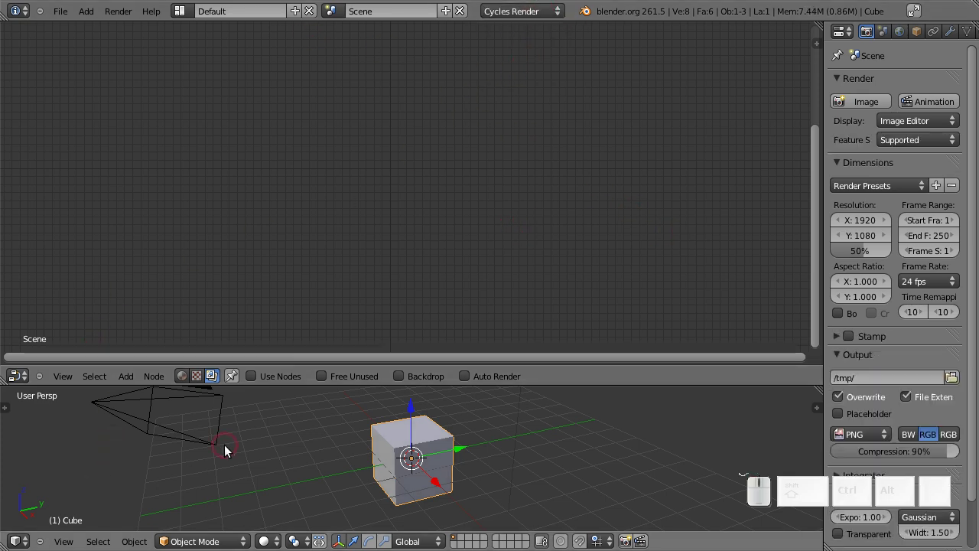
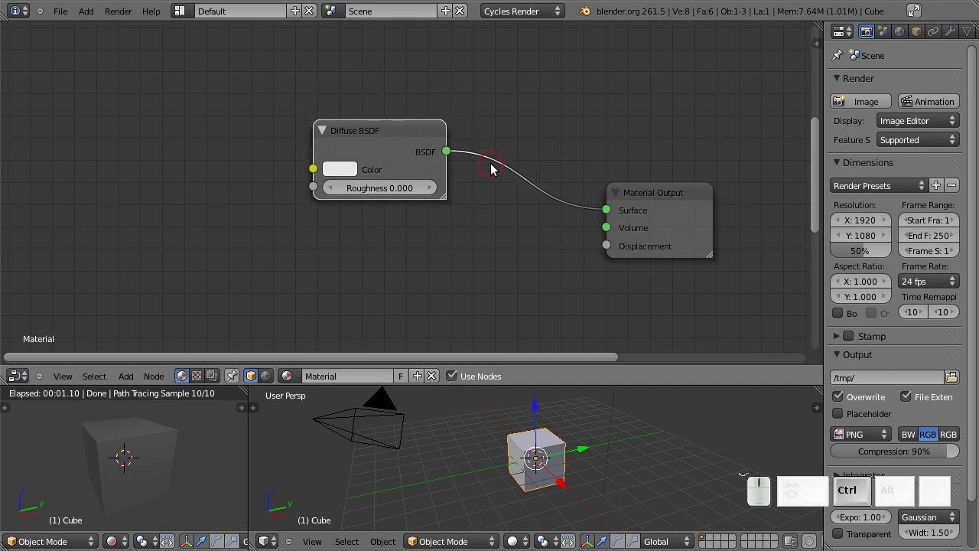
- Group the Diffuse BSDF into a node group (Ctrl+G) and position the new group node
key("ctrl+g")
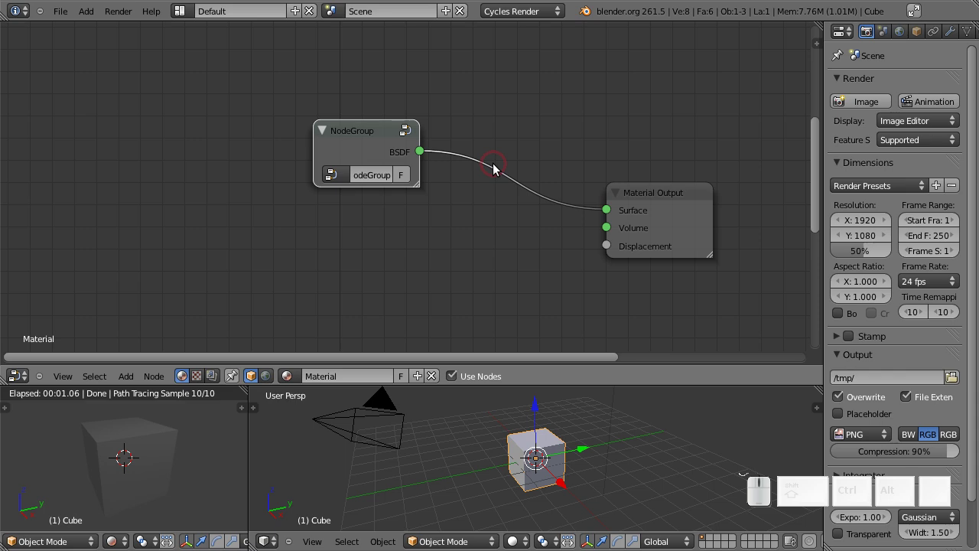
left_click_drag(368, 149, 356, 161)
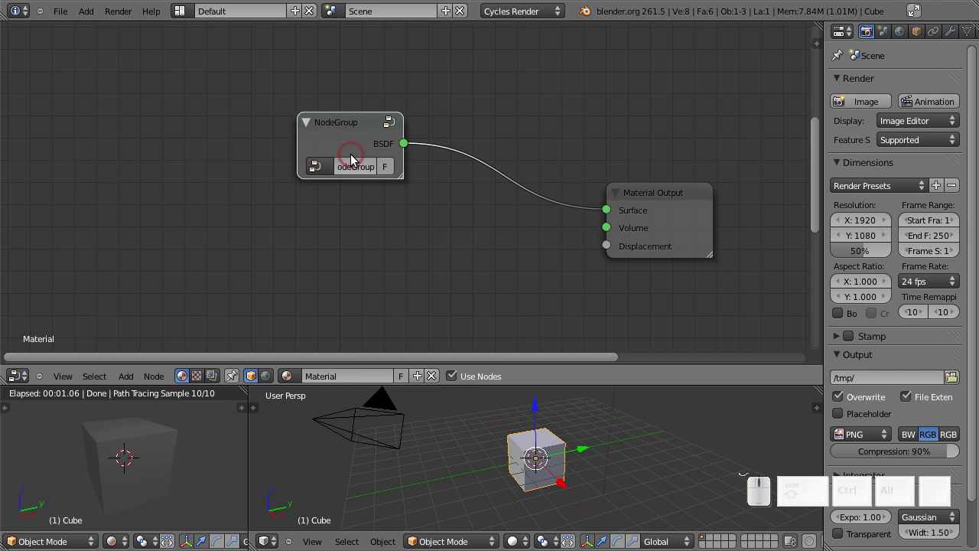
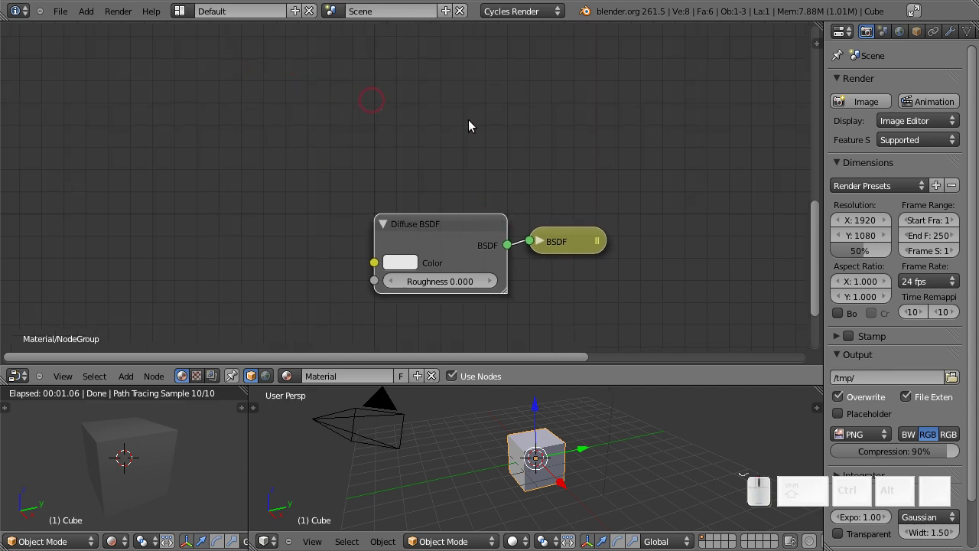
middle_click(569, 153)
- Inside the group, select the Diffuse BSDF node and move it higher up
key("a")
key("g")
left_click(451, 73)
left_click_drag(438, 136, 424, 210)
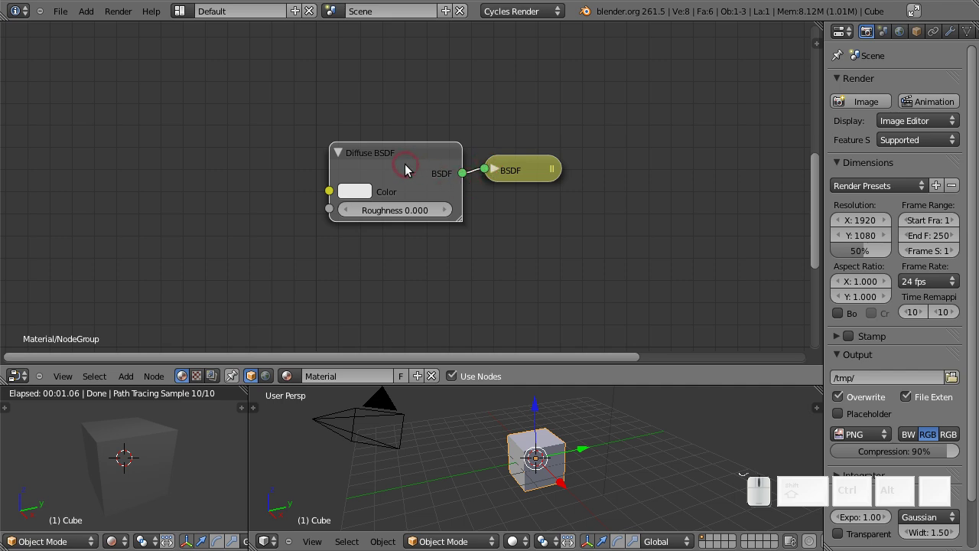
- Group the inner Diffuse BSDF into a nested NodeGroup.001 and nudge it into place
left_click_drag(411, 166, 375, 142)
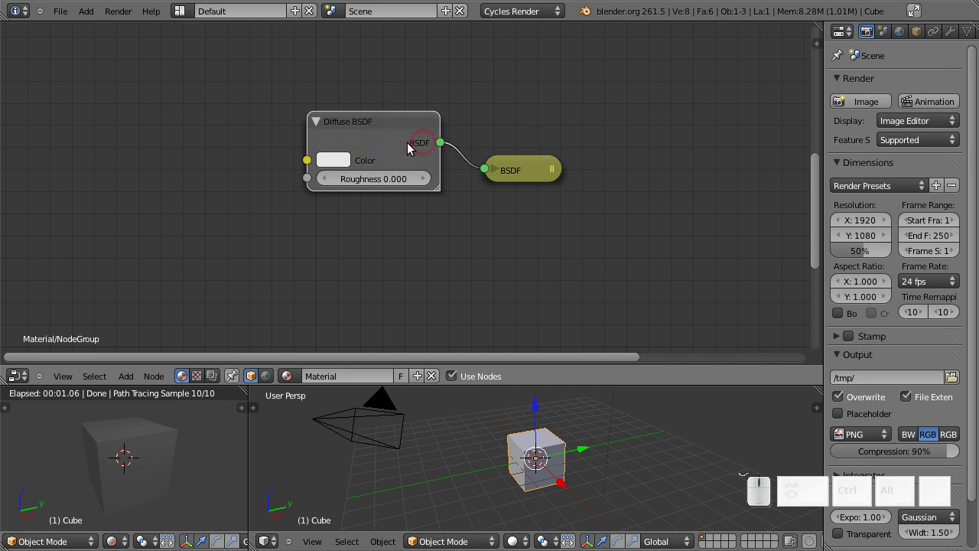
left_click_drag(395, 141, 375, 129)
left_click(378, 130)
key("ctrl+g")
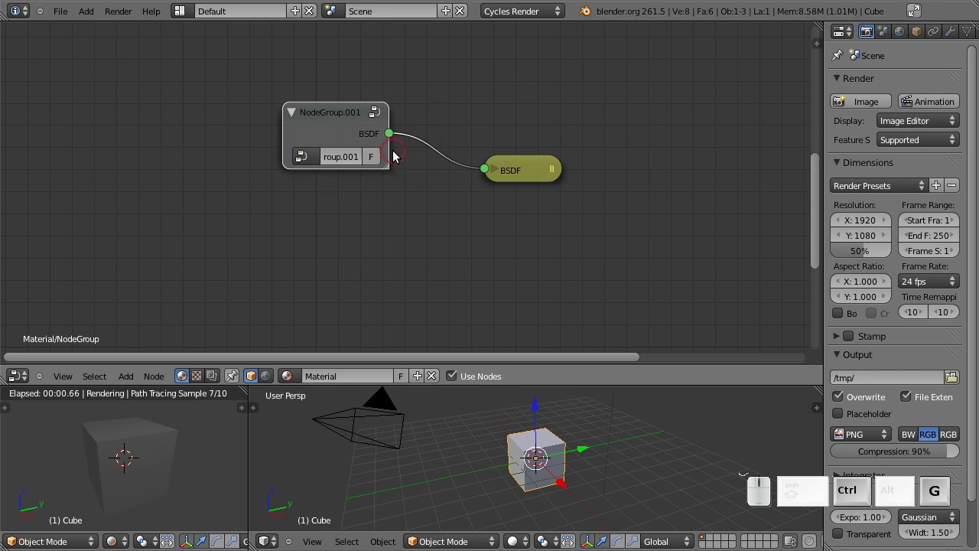
left_click_drag(323, 125, 343, 129)
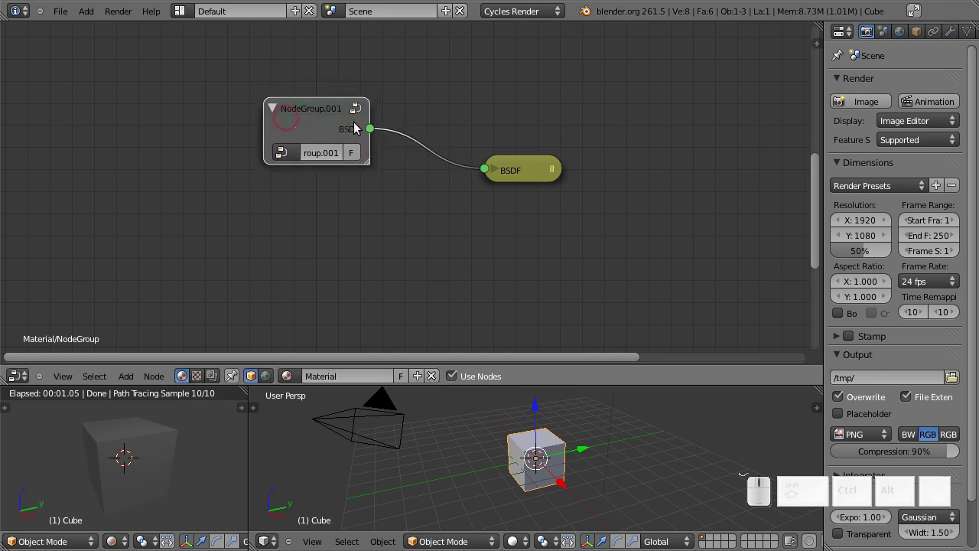
left_click_drag(322, 125, 317, 134)
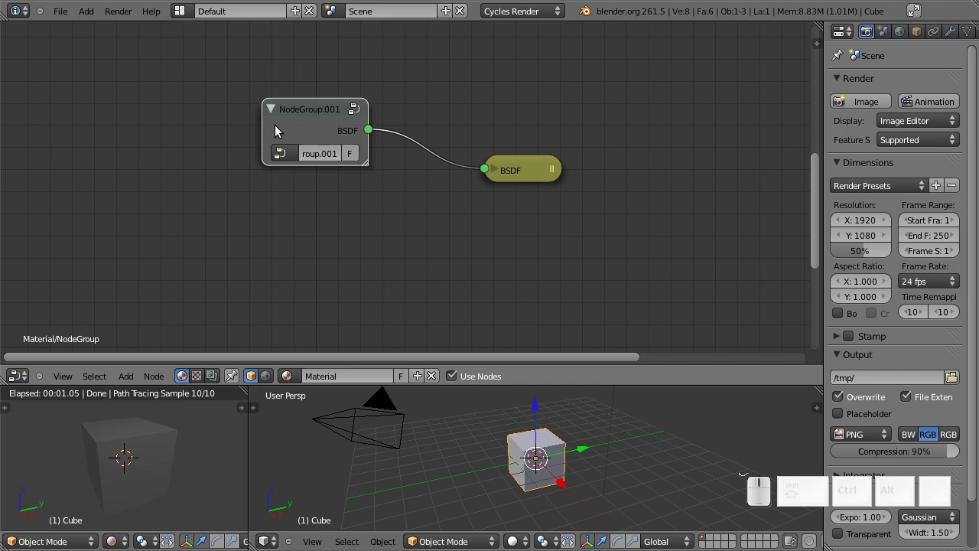
- Enter NodeGroup.001 and reposition the Diffuse BSDF node it contains
key("Tab")
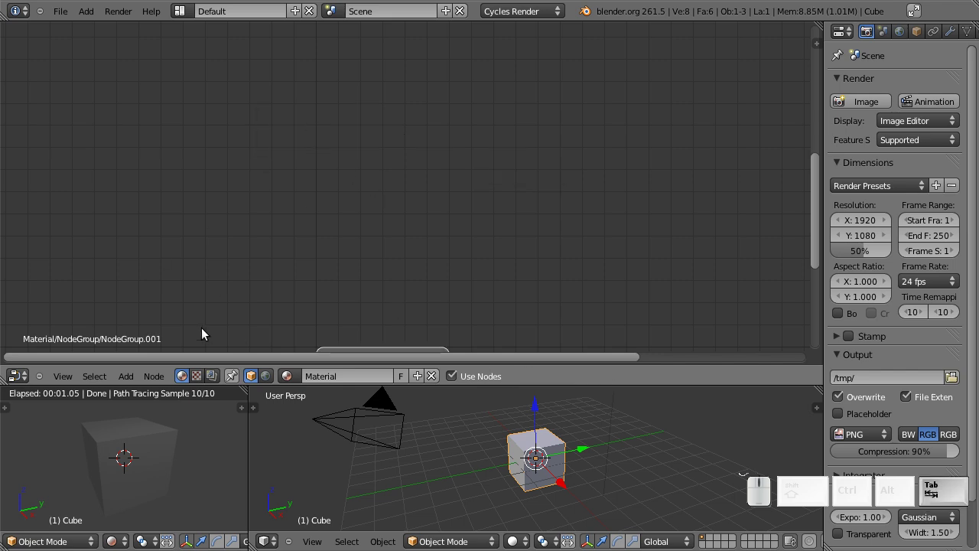
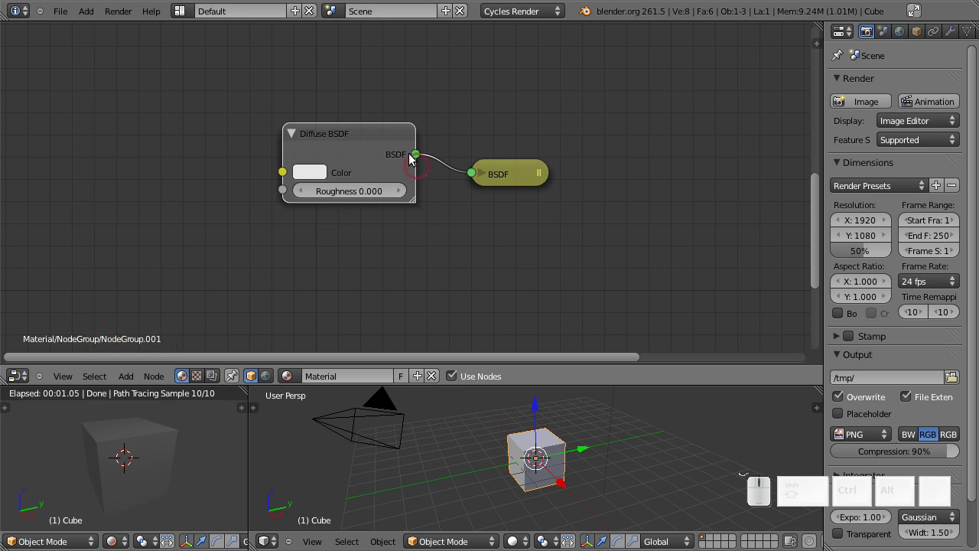
left_click_drag(363, 146, 266, 123)
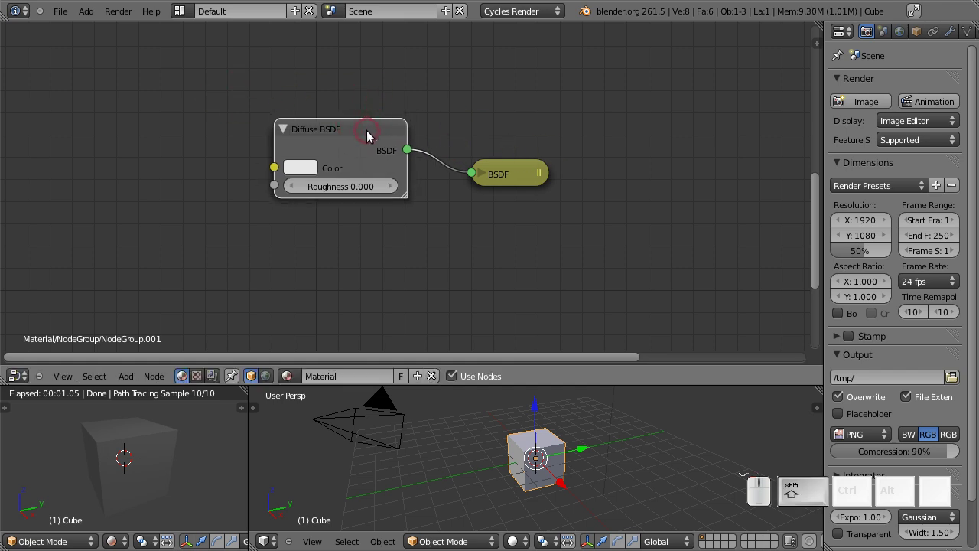
- Exit NodeGroup.001 and NodeGroup back to the material tree and reposition the NodeGroup node
key("Tab")
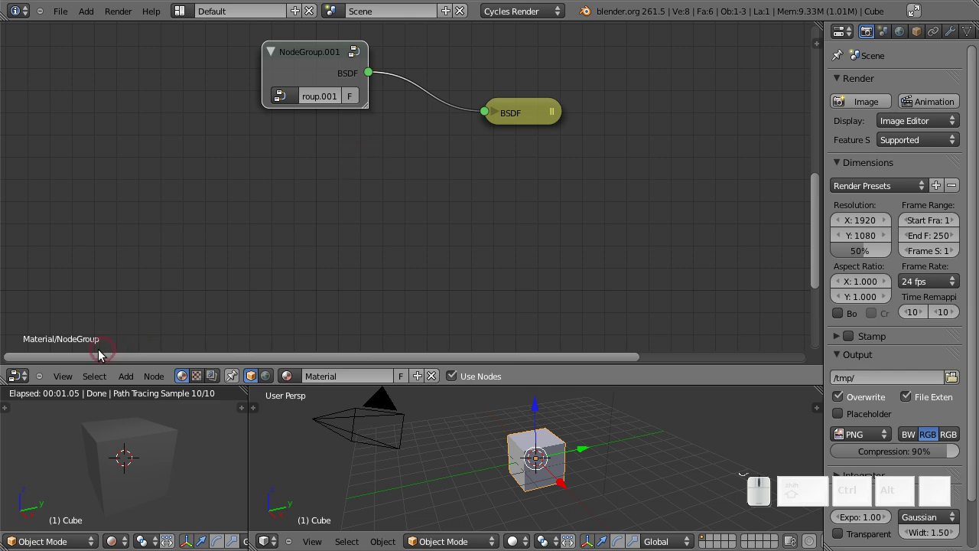
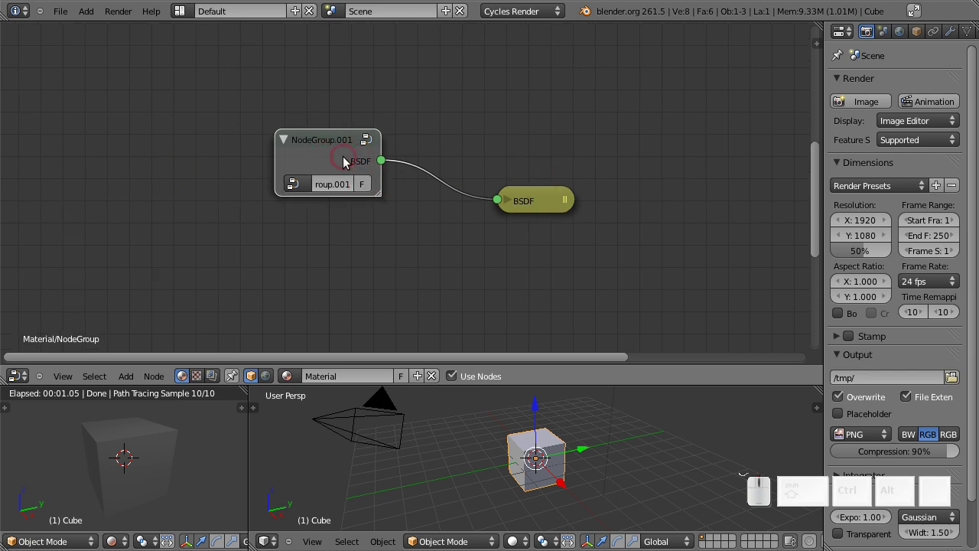
key("Tab")
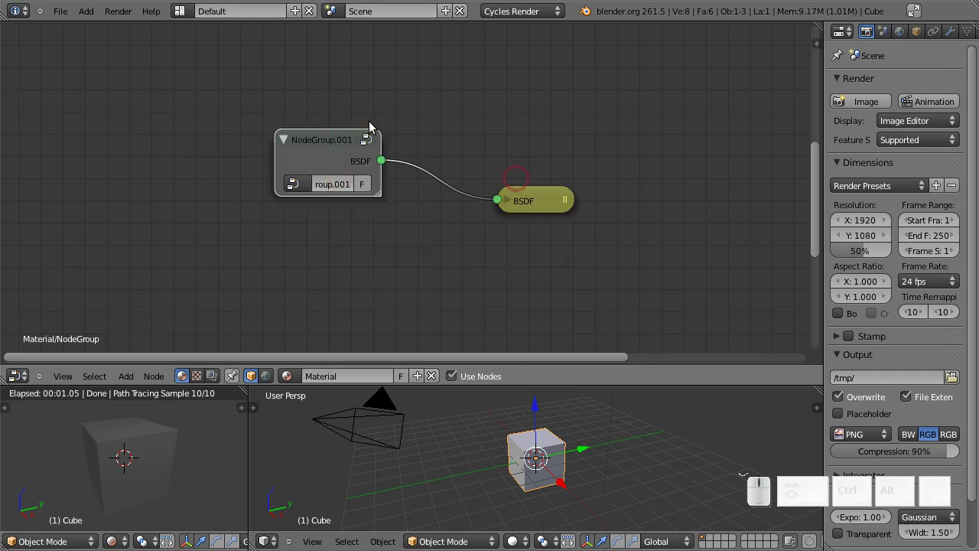
left_click(539, 199)
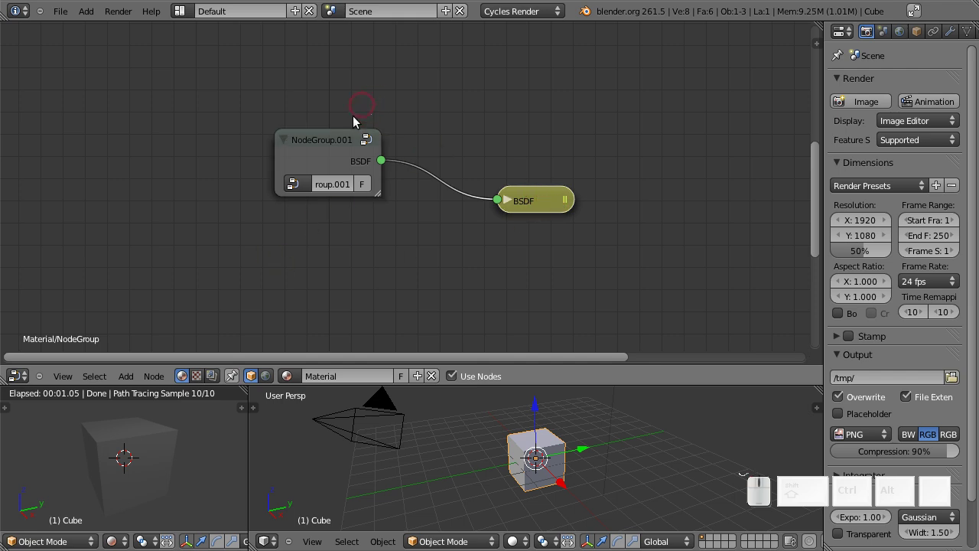
key("Tab")
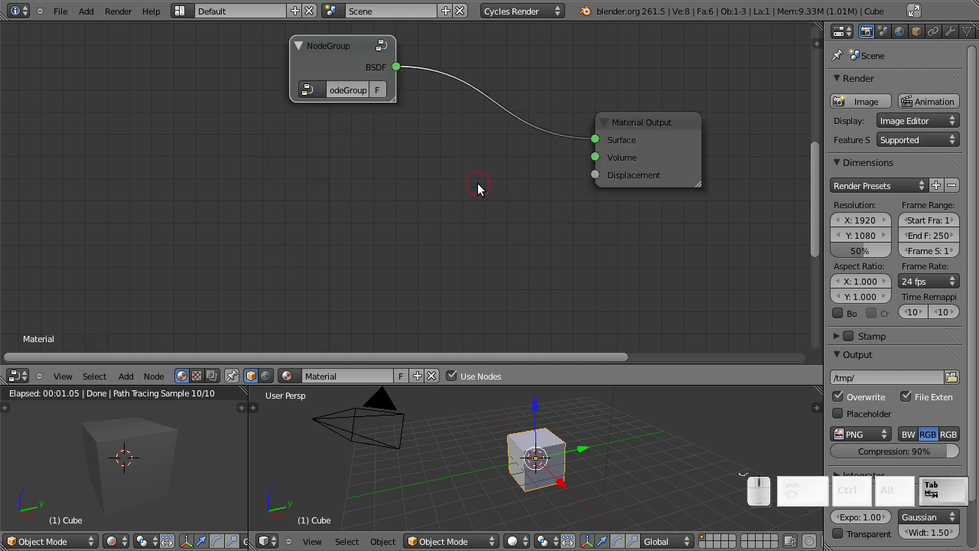
left_click_drag(469, 179, 422, 260)
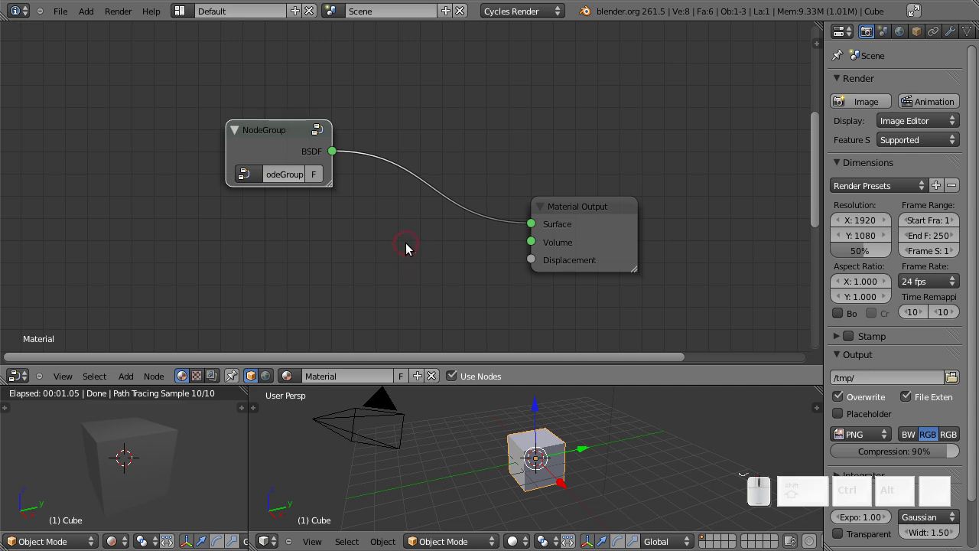
left_click_drag(278, 144, 290, 174)
- Re-enter NodeGroup, move the nested group node, and return to the top-level material
key("Tab")
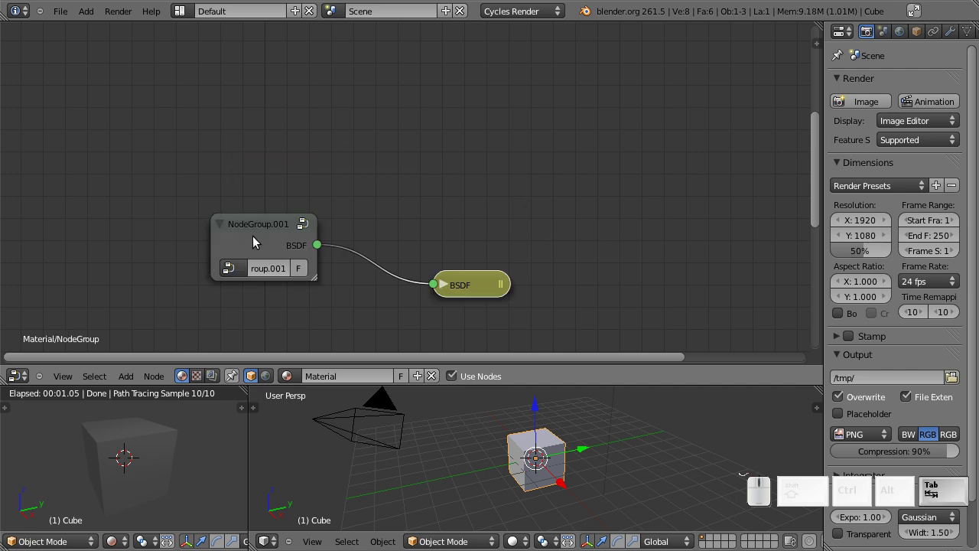
left_click(252, 234)
left_click_drag(272, 244, 345, 212)
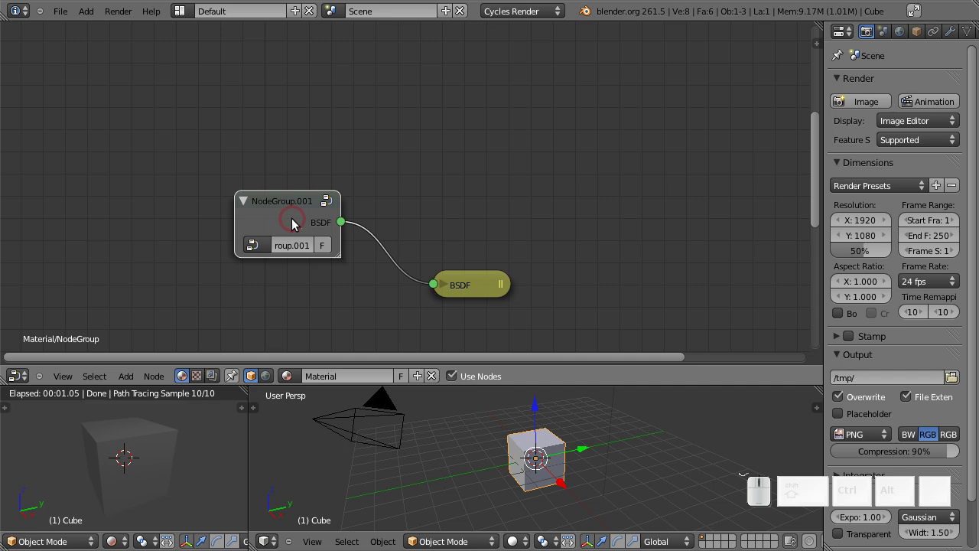
key("shift+Tab")
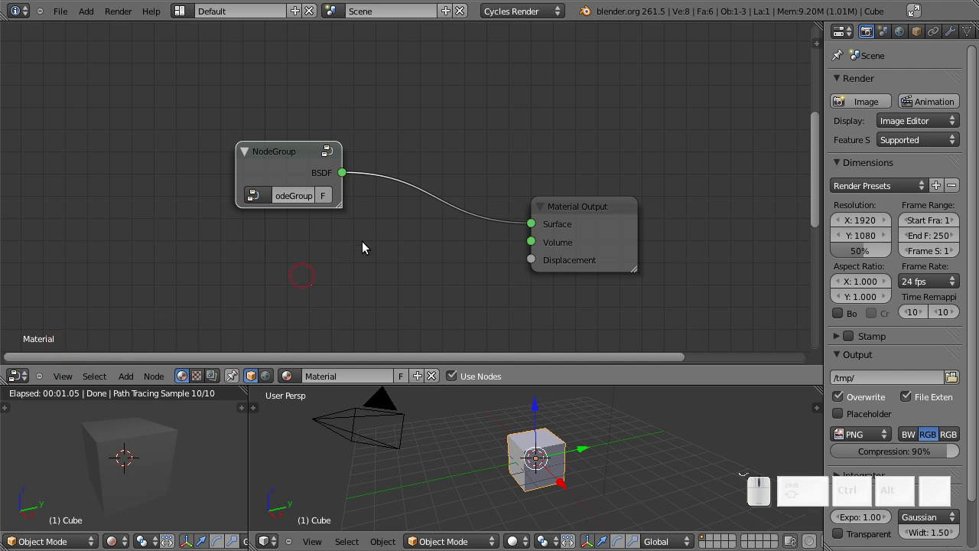
- Reposition the NodeGroup node in the material tree and enter it
left_click_drag(293, 163, 385, 139)
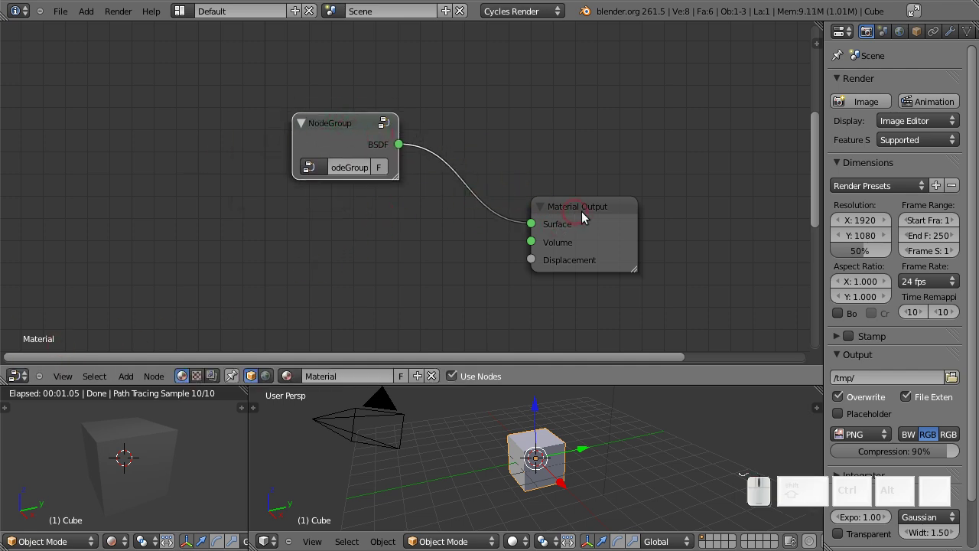
left_click(348, 139)
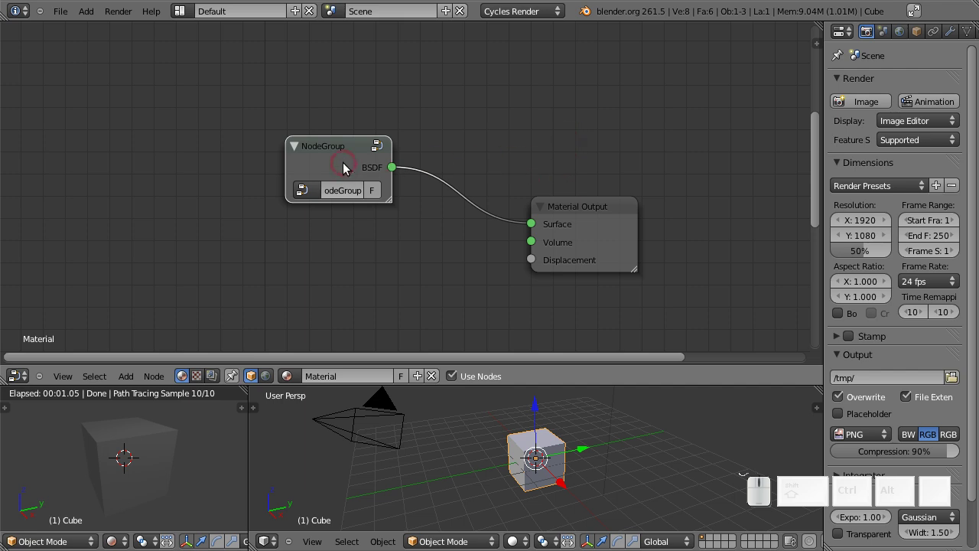
left_click_drag(342, 165, 629, 244)
left_click_drag(628, 239, 333, 187)
left_click(337, 180)
key("Tab")
- Move the nested NodeGroup.001 node around, then return to the top-level material
left_click_drag(303, 218, 480, 292)
left_click_drag(481, 292, 105, 45)
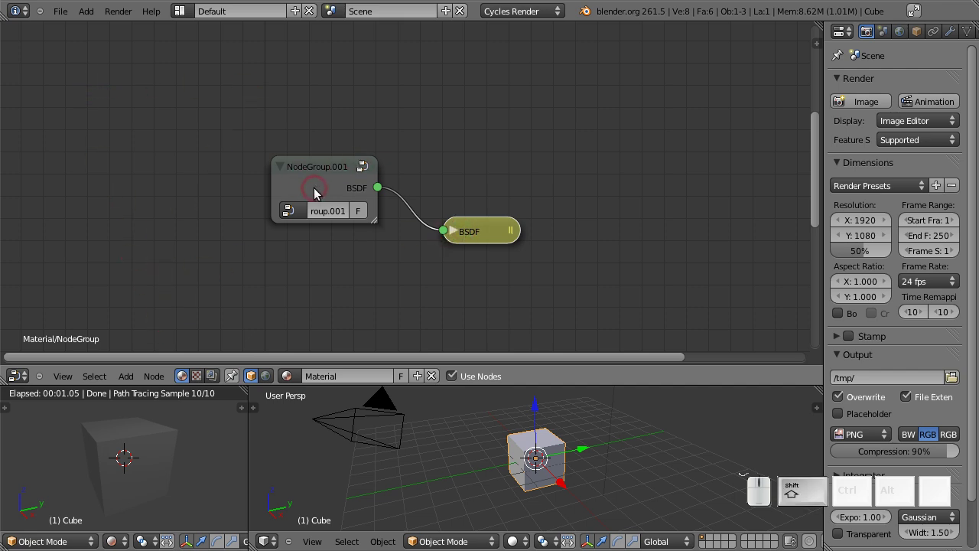
key("shift+Tab")
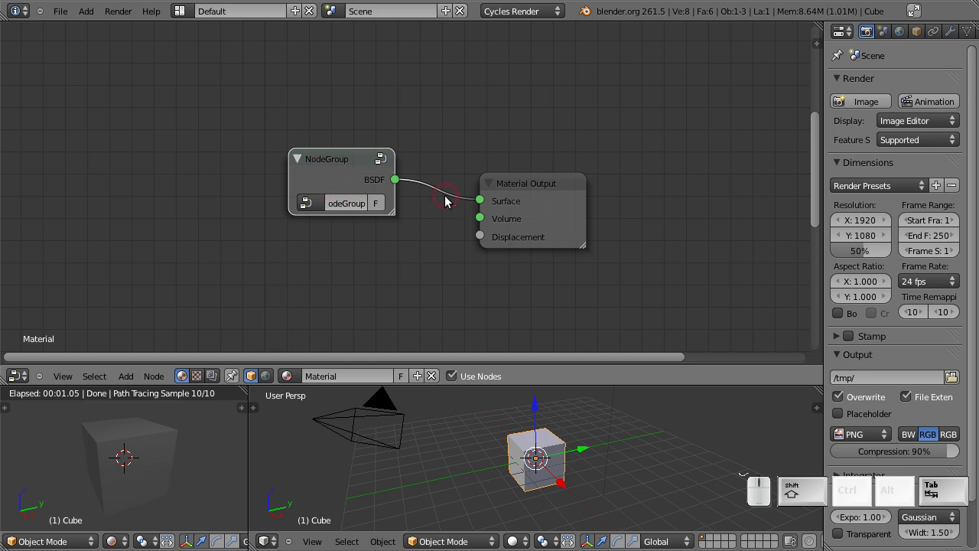
- Re-enter NodeGroup and select the inner NodeGroup.001 node
left_click_drag(348, 178, 369, 143)
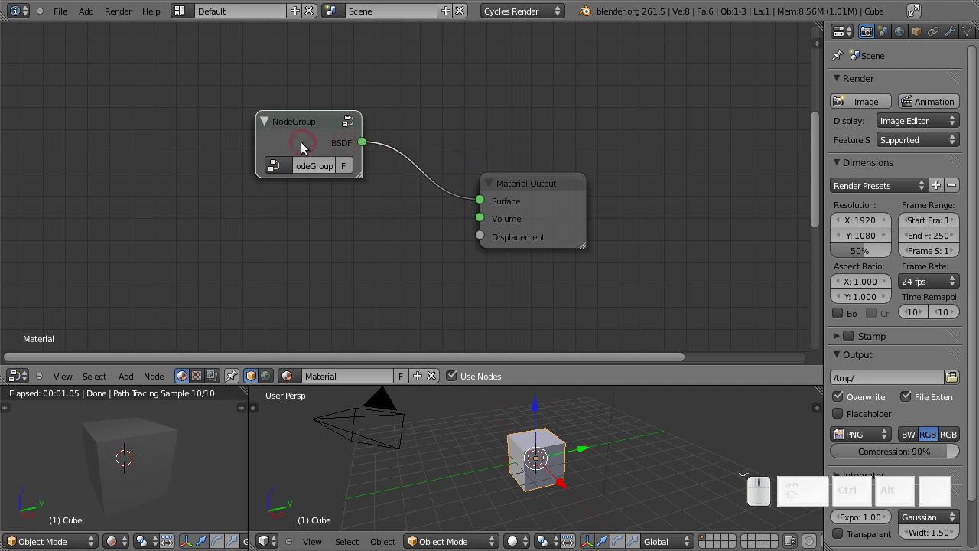
left_click(304, 137)
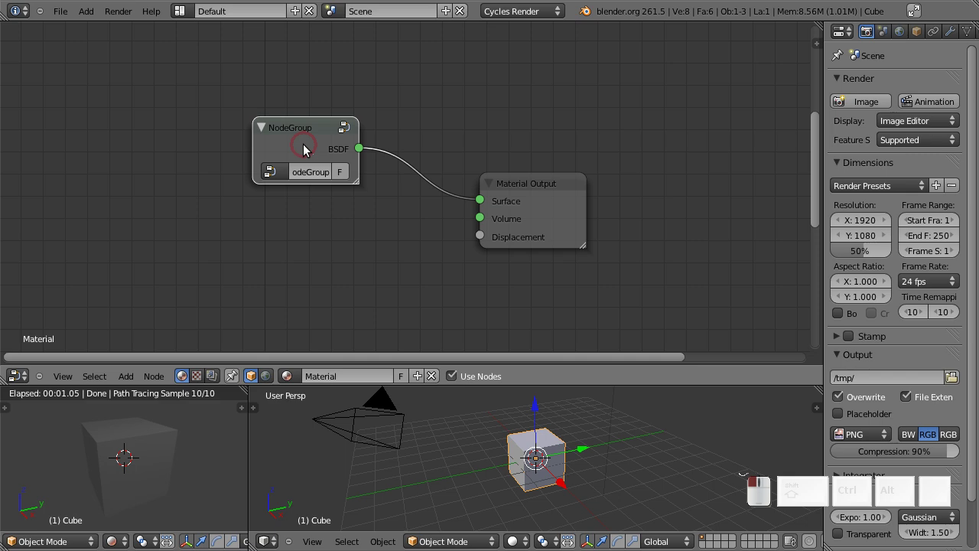
key("Tab")
left_click(326, 190)
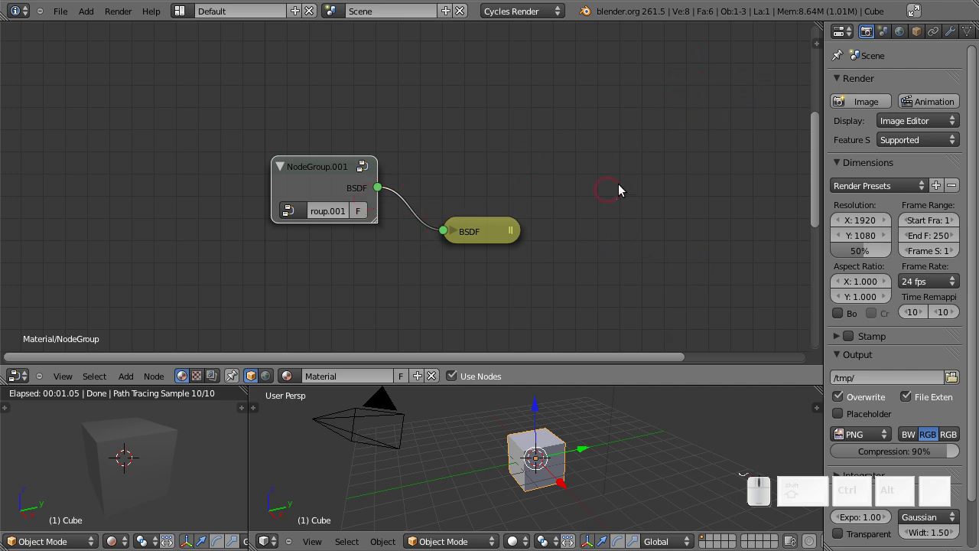
- Move NodeGroup.001 next to the BSDF output, then delete it
middle_click(534, 172)
left_click_drag(533, 220, 440, 186)
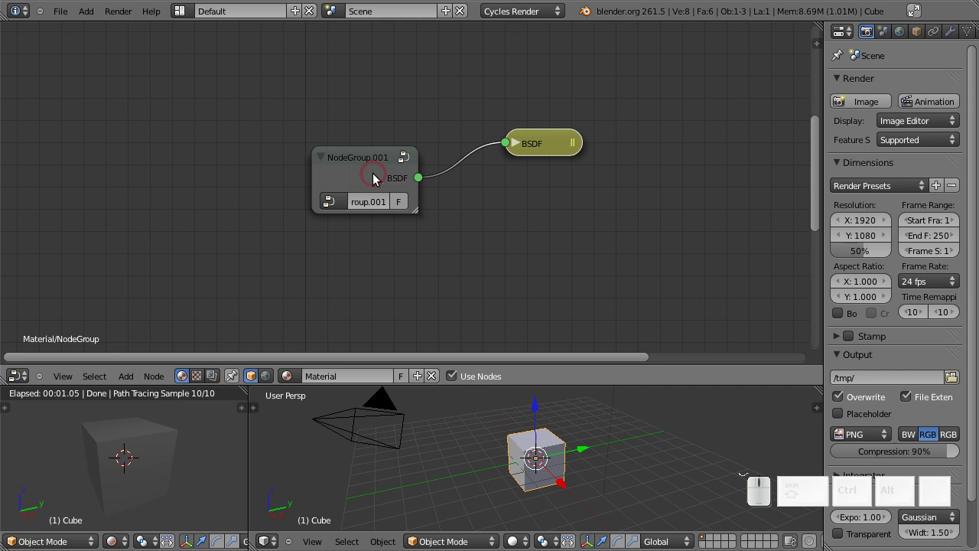
left_click_drag(372, 183, 571, 159)
left_click_drag(557, 149, 552, 196)
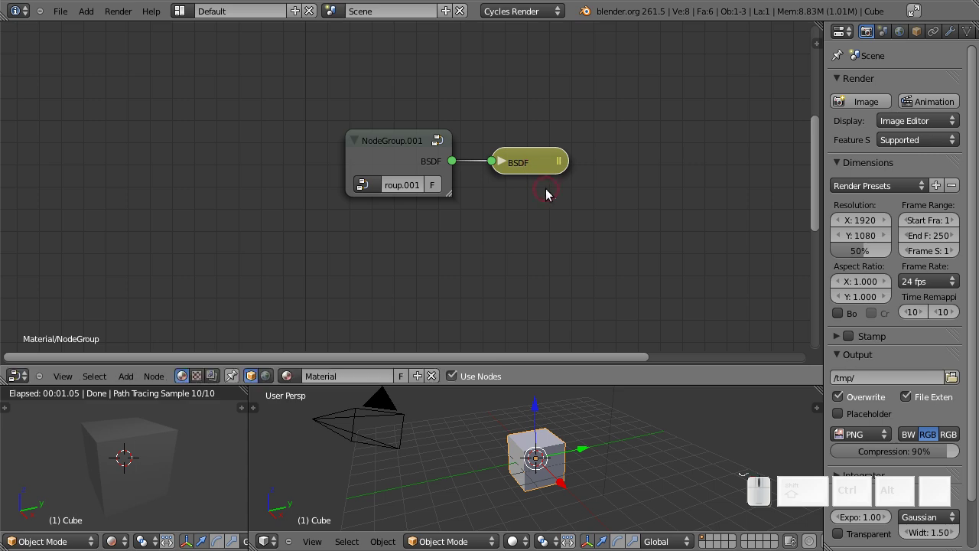
left_click_drag(537, 171, 545, 170)
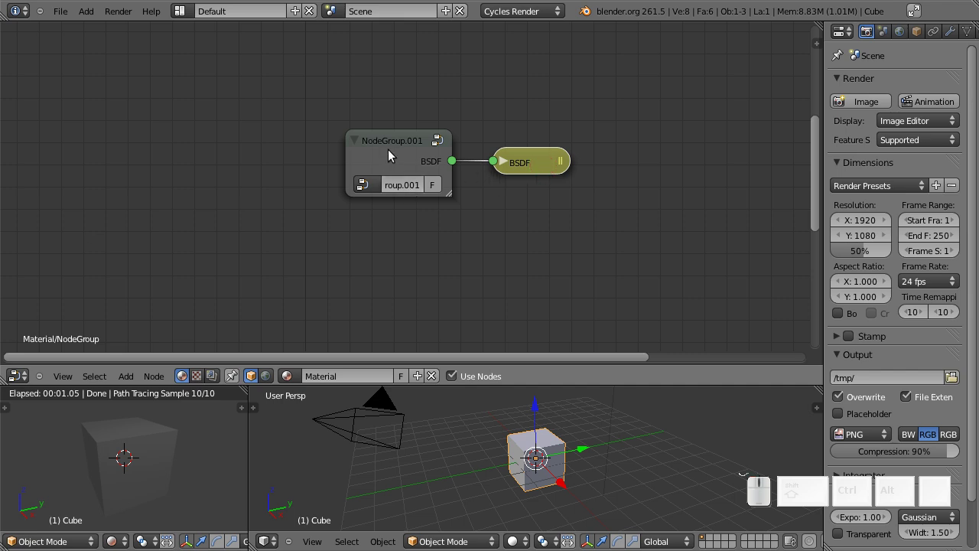
left_click(391, 155)
key("x")
- Add a Diffuse BSDF feeding the group's BSDF output and expose its Color as a group input
key("shift+x")
key("shift+a")
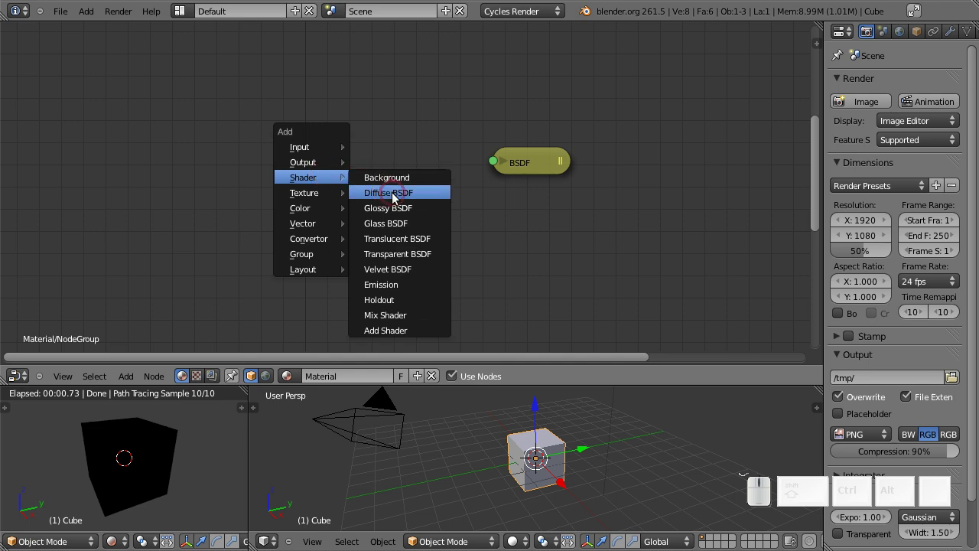
left_click_drag(399, 198, 414, 176)
left_click_drag(429, 179, 332, 167)
left_click_drag(332, 167, 310, 179)
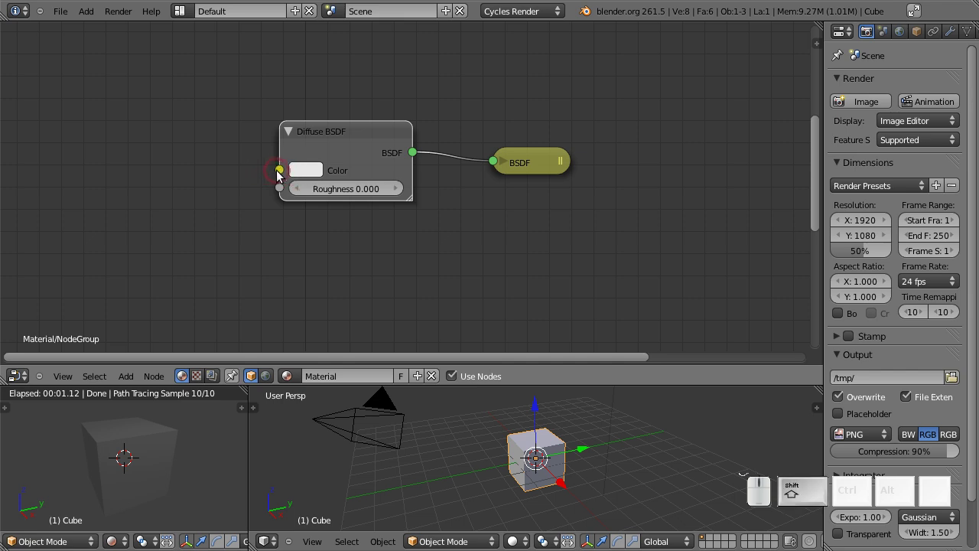
left_click_drag(285, 178, 165, 110)
left_click_drag(143, 127, 379, 224)
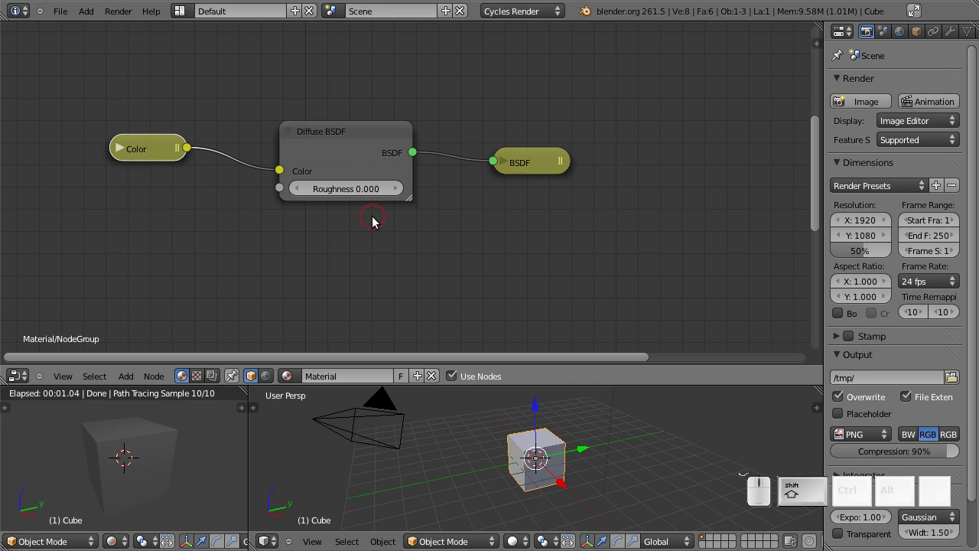
- Leave the group to see its Color input, then re-enter it and reposition the Color input node
key("shift+Tab")
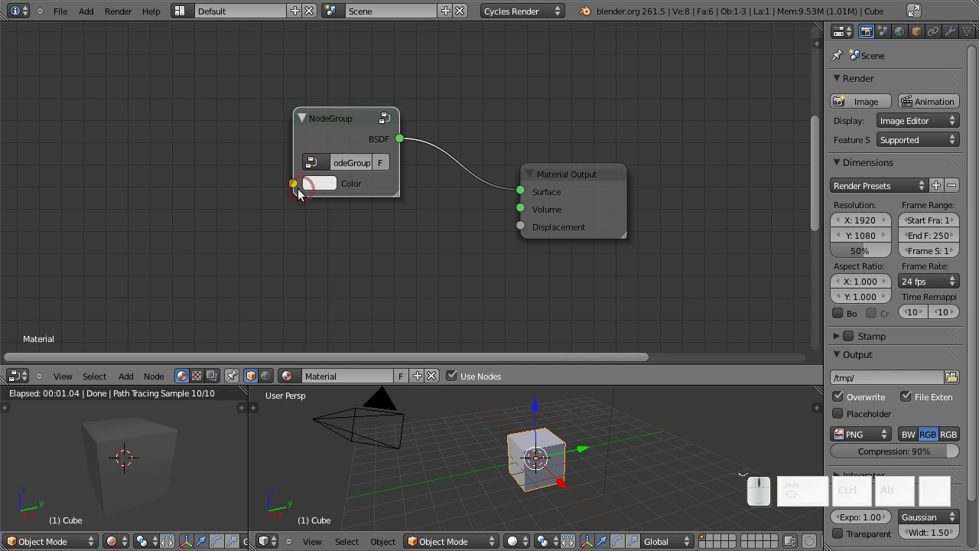
left_click_drag(338, 134, 366, 208)
left_click(323, 161)
key("Tab")
left_click_drag(187, 182, 544, 184)
left_click_drag(533, 170, 29, 43)
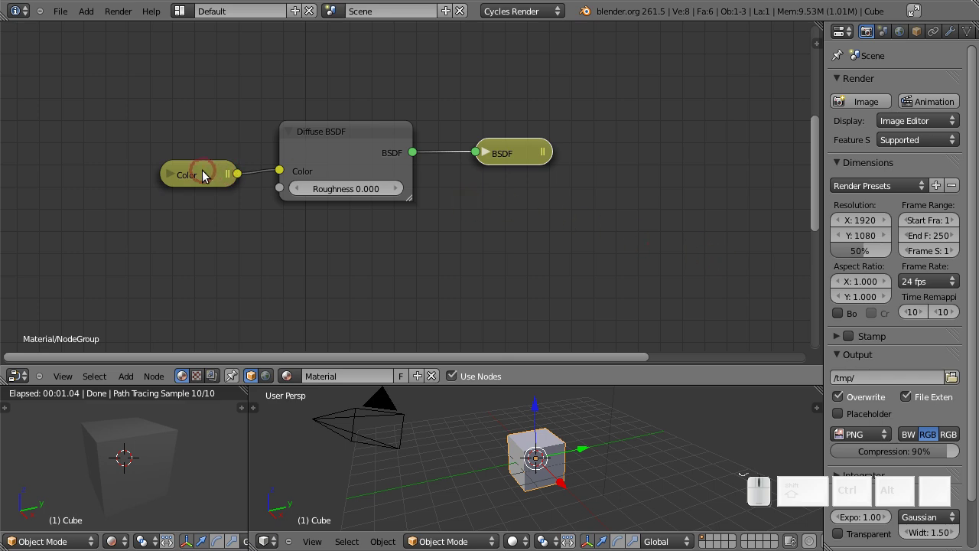
- Duplicate the Diffuse BSDF below the first and feed the shared Color input into it
left_click_drag(207, 180, 317, 164)
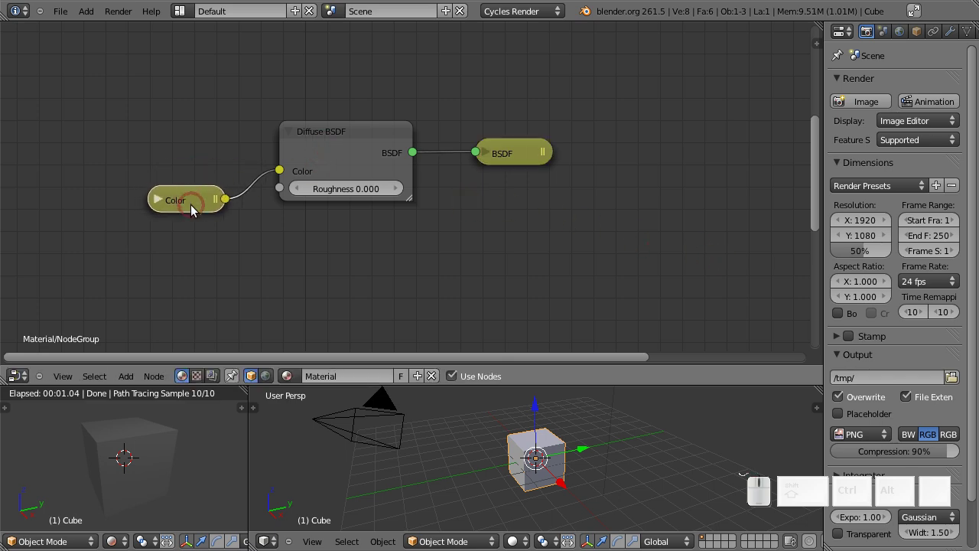
left_click_drag(196, 206, 341, 149)
left_click_drag(342, 158, 354, 134)
key("shift+d")
left_click(363, 281)
left_click_drag(238, 218, 367, 227)
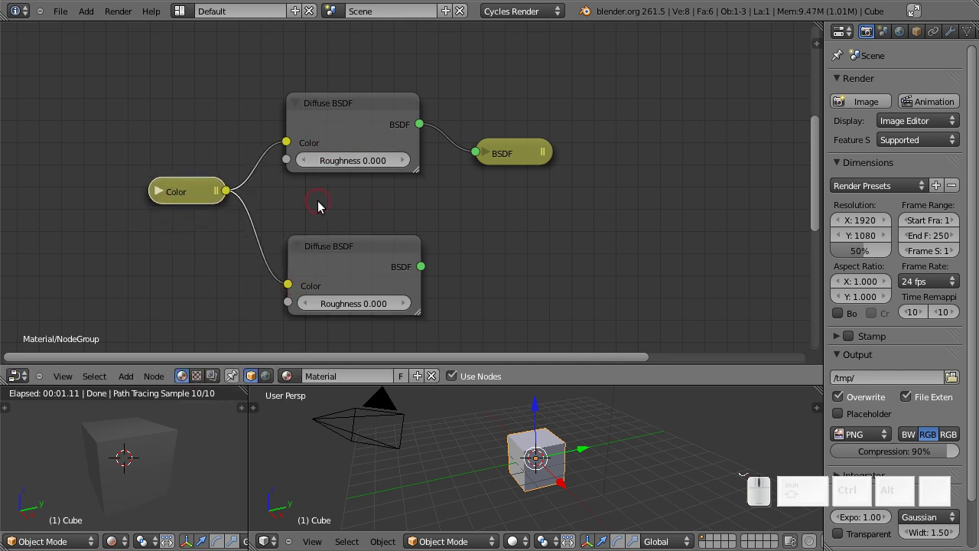
- Route the lower Diffuse BSDF to the group's BSDF output and return to the material
left_click_drag(523, 158, 565, 133)
left_click(560, 134)
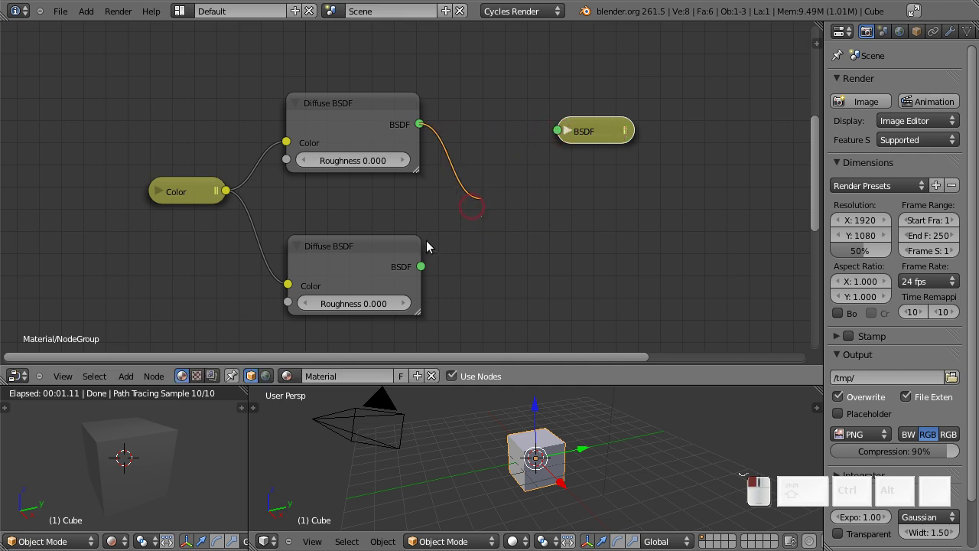
left_click_drag(424, 265, 546, 130)
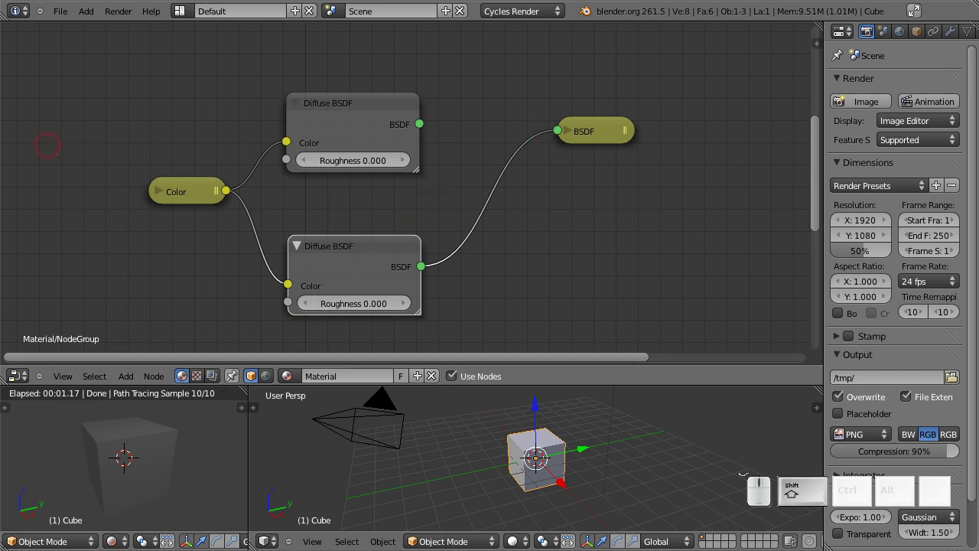
key("shift+Tab")
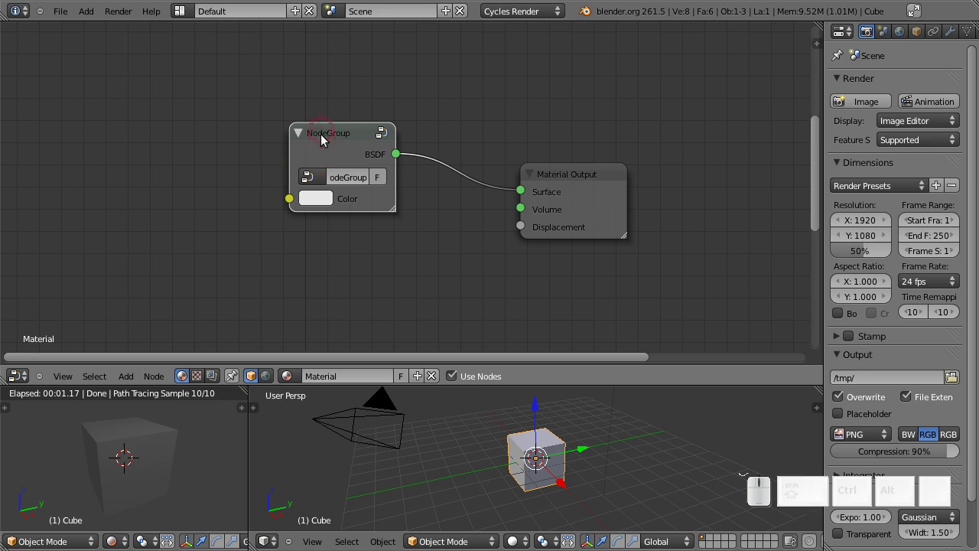
- Inside the group, expand the Color input node and zoom onto its name, RGBA type and default fields
key("Tab")
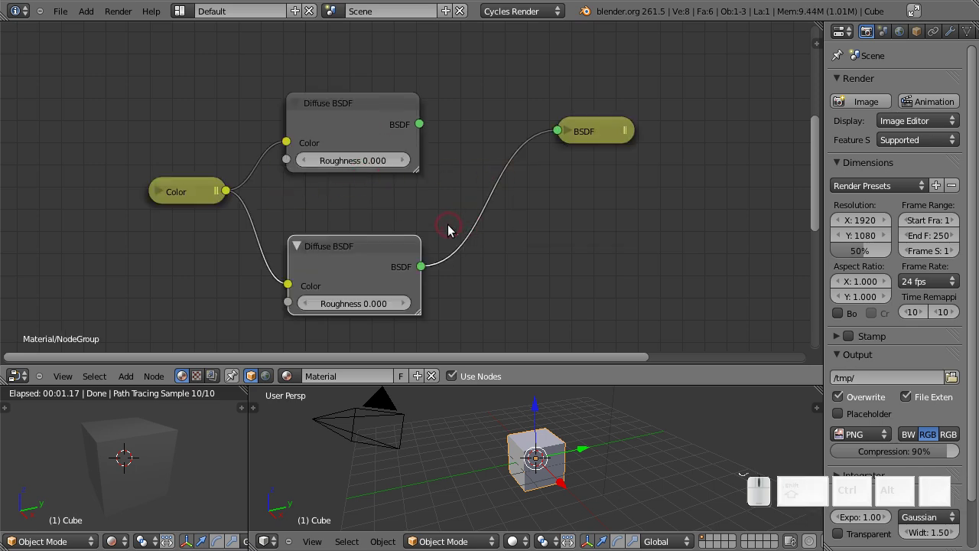
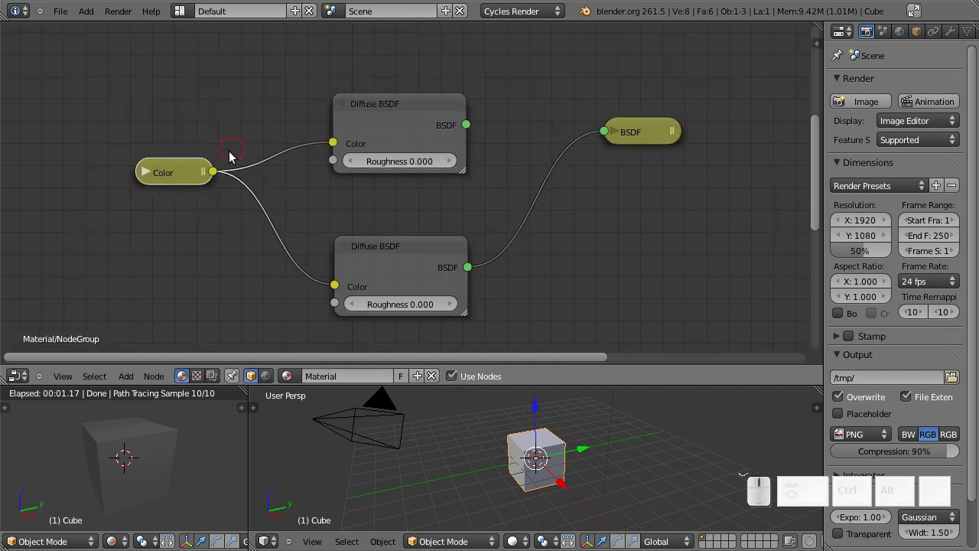
left_click_drag(184, 173, 181, 182)
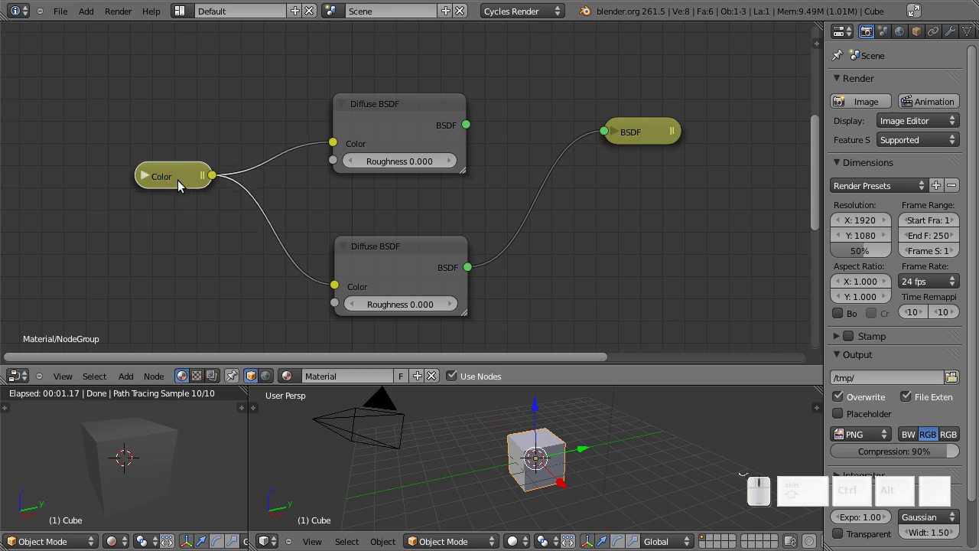
key("h")
left_click_drag(204, 196, 306, 239)
left_click_drag(321, 239, 503, 249)
scroll("up", 3)
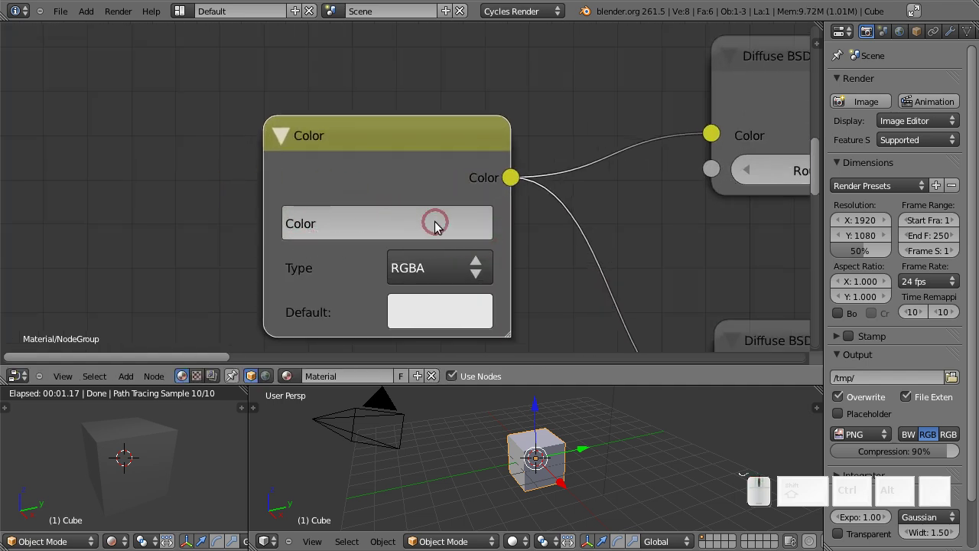
- Rename the group's Color input socket to 'My Stuff'
left_click_drag(412, 170, 343, 200)
left_click(343, 200)
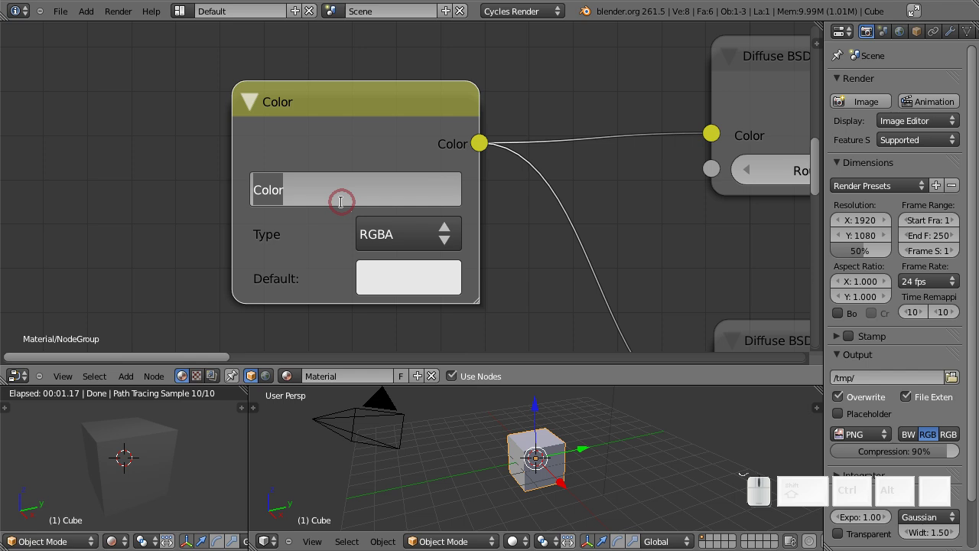
key("shift+m")
key("shift+y")
key("shift+space")
key("shift+s")
key("shift+t")
key("shift+u")
key("shift+f")
key("shift+Return")
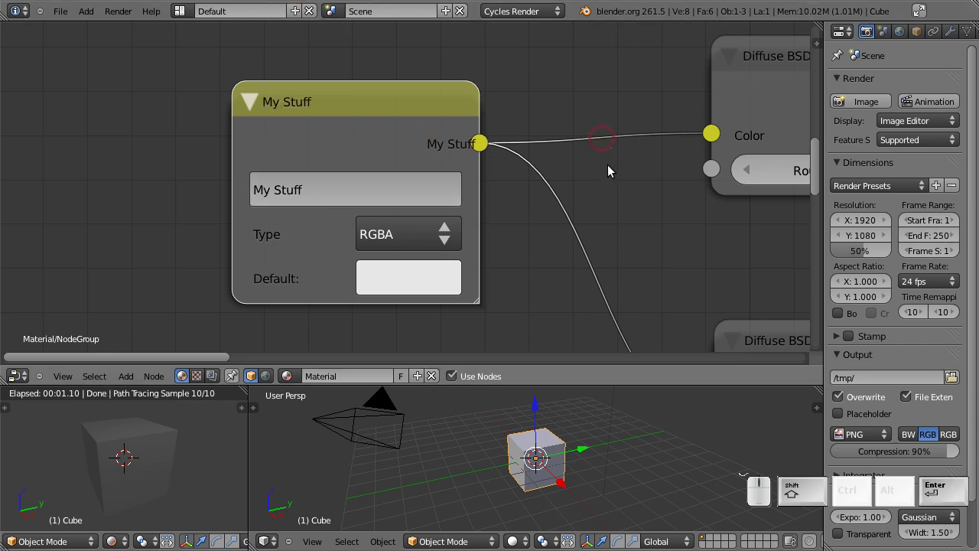
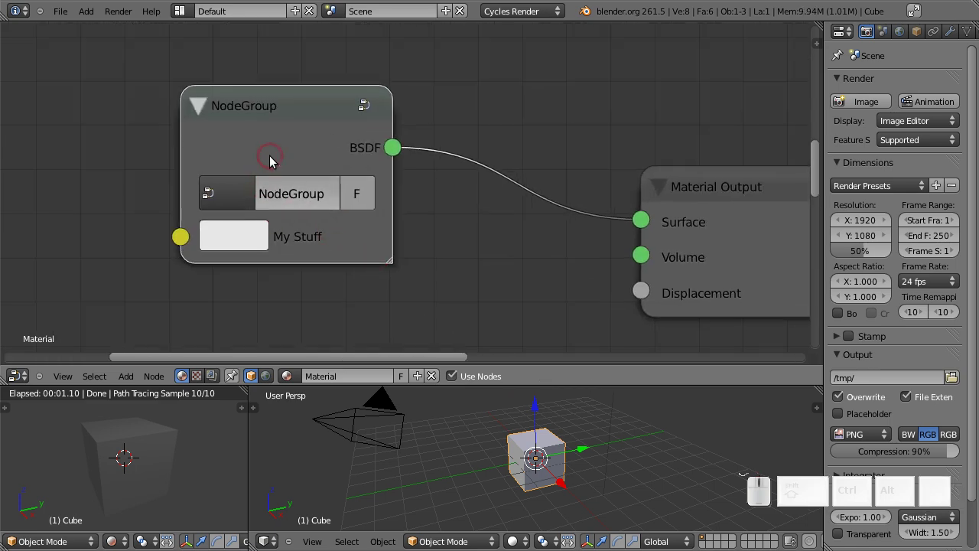
- Re-enter the group and locate the My Stuff input's Type dropdown
key("Tab")
left_click_drag(272, 210, 558, 201)
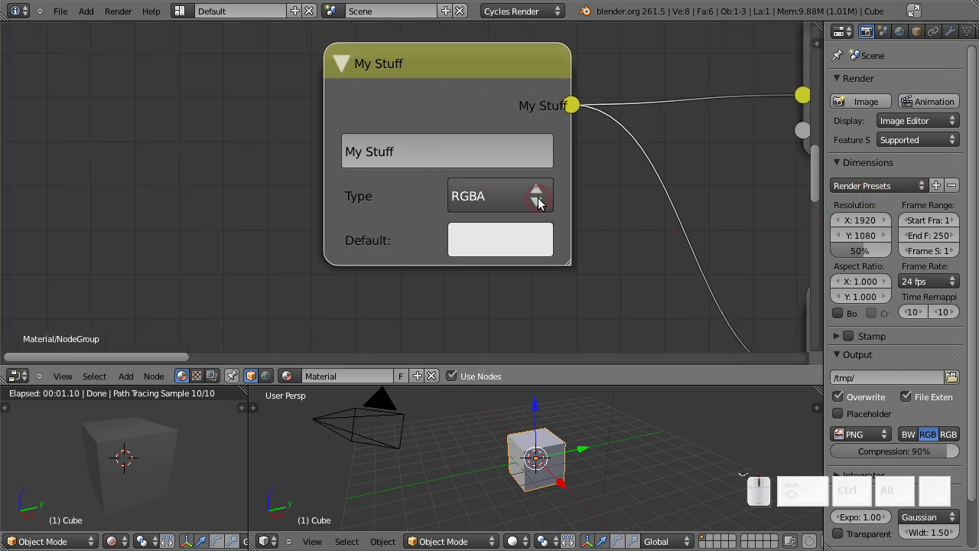
left_click(540, 200)
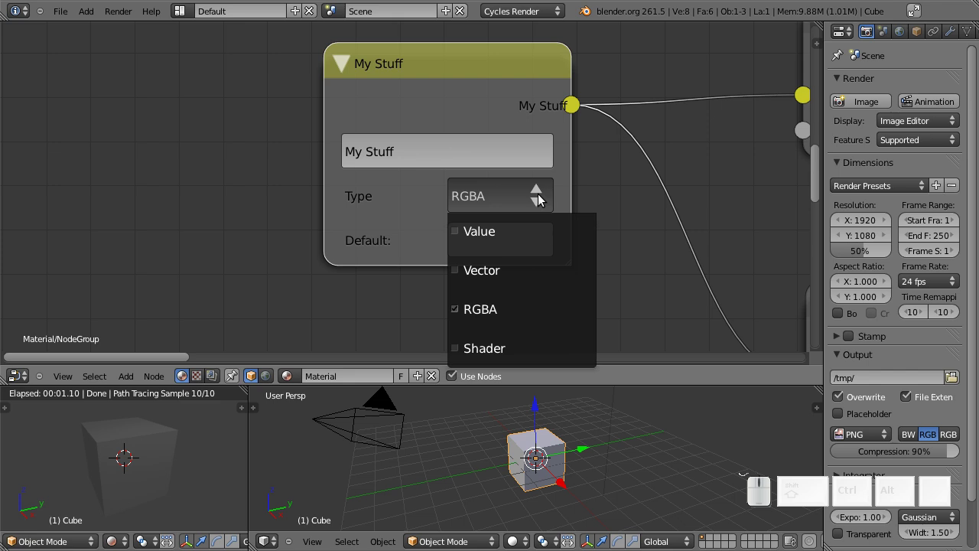
left_click_drag(514, 78, 637, 105)
left_click_drag(666, 170, 638, 105)
middle_click(628, 135)
scroll("down", 3)
left_click_drag(586, 147, 324, 230)
- Switch the My Stuff input from RGBA to a Value socket with default 0.800
left_click(324, 230)
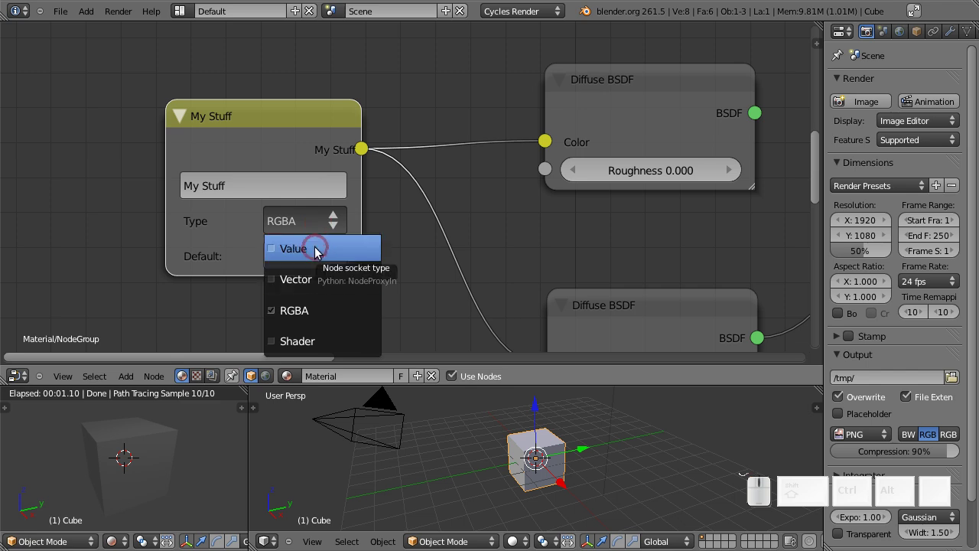
left_click(317, 253)
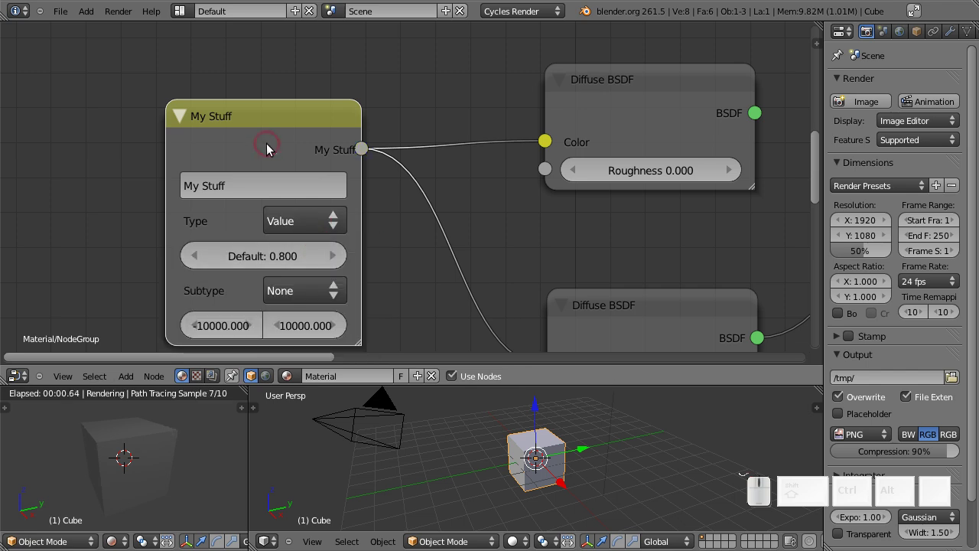
left_click_drag(265, 149, 505, 201)
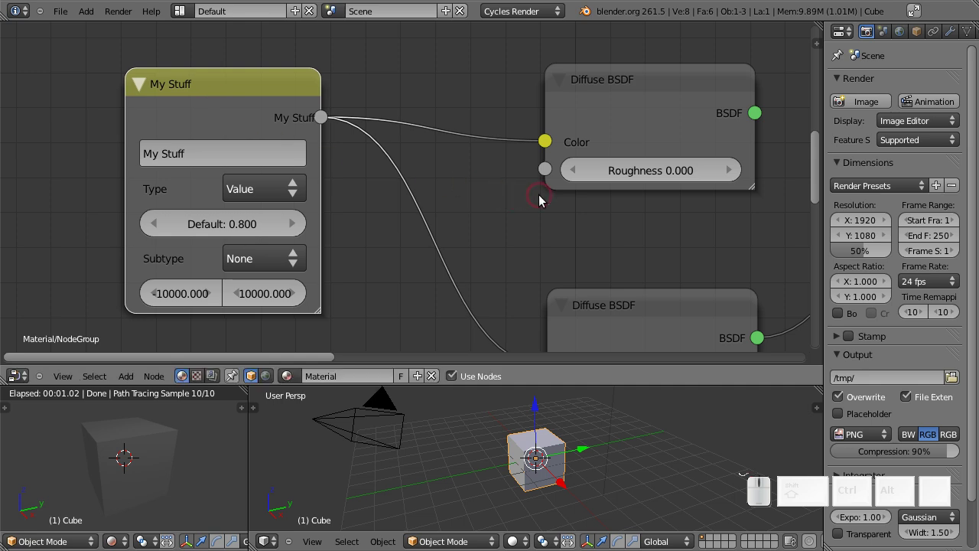
left_click_drag(548, 203, 202, 199)
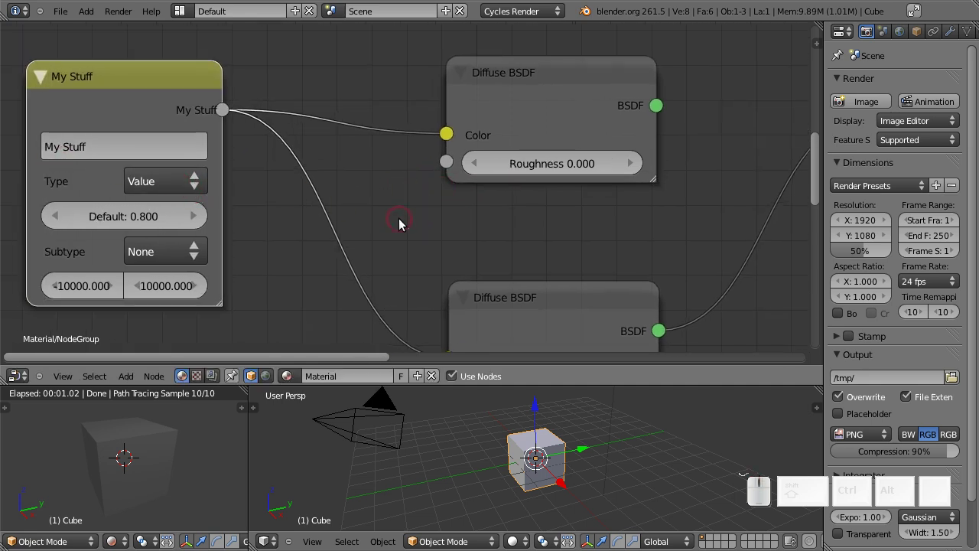
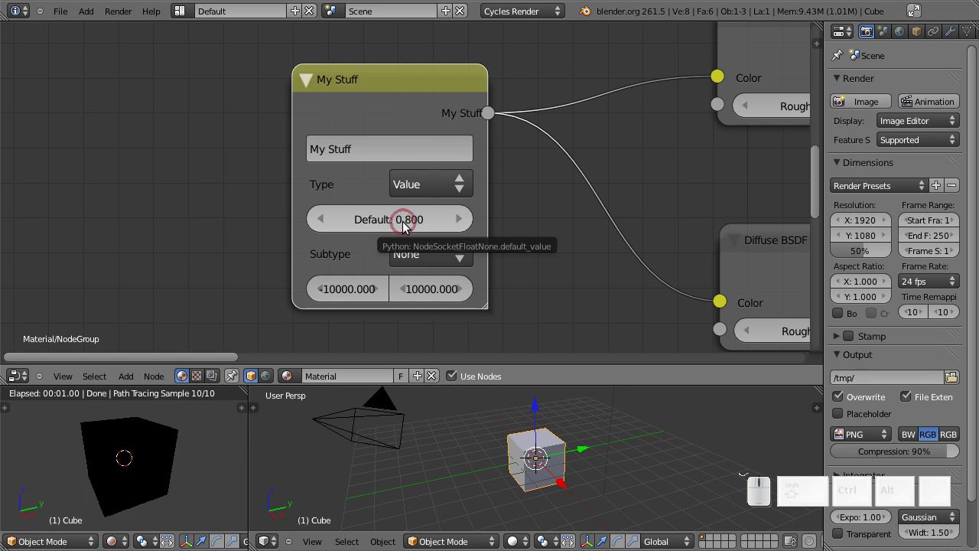
- Back at the material level, adjust the My Stuff value on the group node
left_click_drag(405, 223, 456, 213)
key("shift+Tab")
left_click_drag(637, 143, 510, 182)
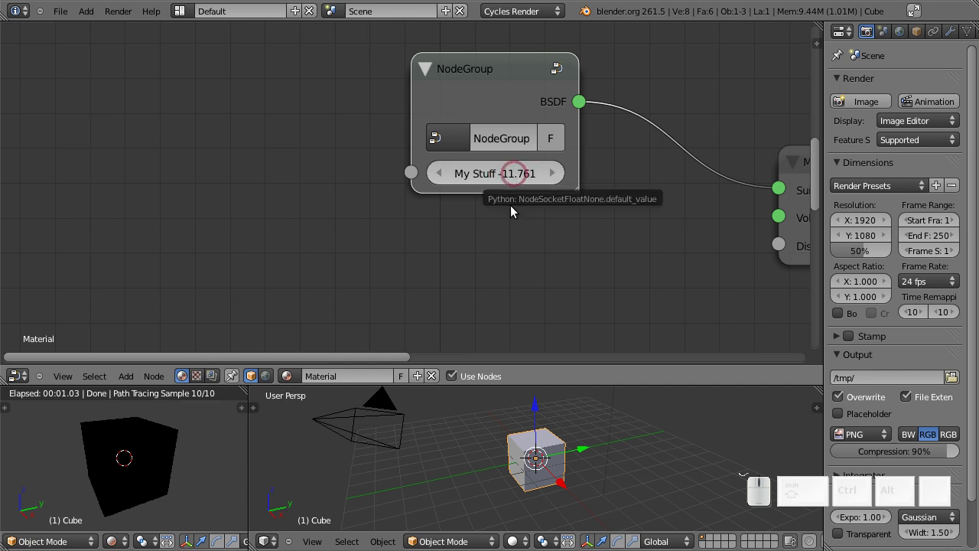
left_click_drag(534, 267, 382, 212)
- Add another NodeGroup instance and set its My Stuff input to -13.360
key("shift+a")
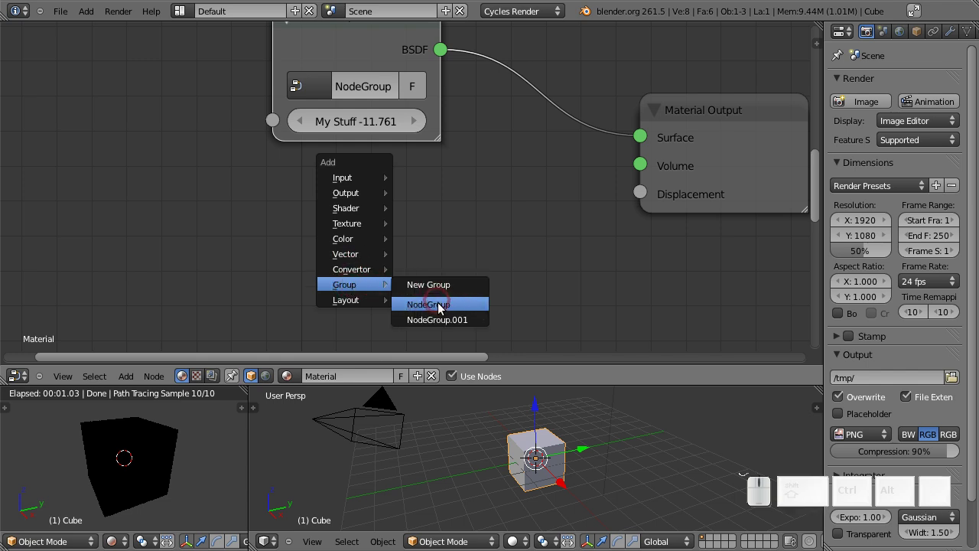
left_click_drag(440, 306, 533, 274)
right_click(399, 177)
left_click_drag(533, 274, 444, 209)
left_click(435, 122)
left_click_drag(469, 214, 412, 190)
- Enter the new group instance and reposition its My Stuff input node
key("Tab")
left_click_drag(233, 122, 306, 186)
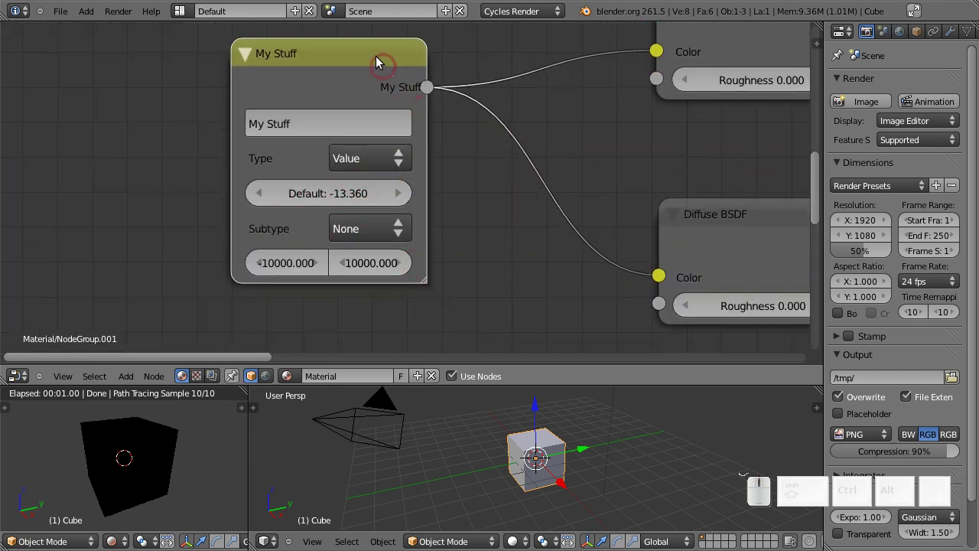
left_click(327, 65)
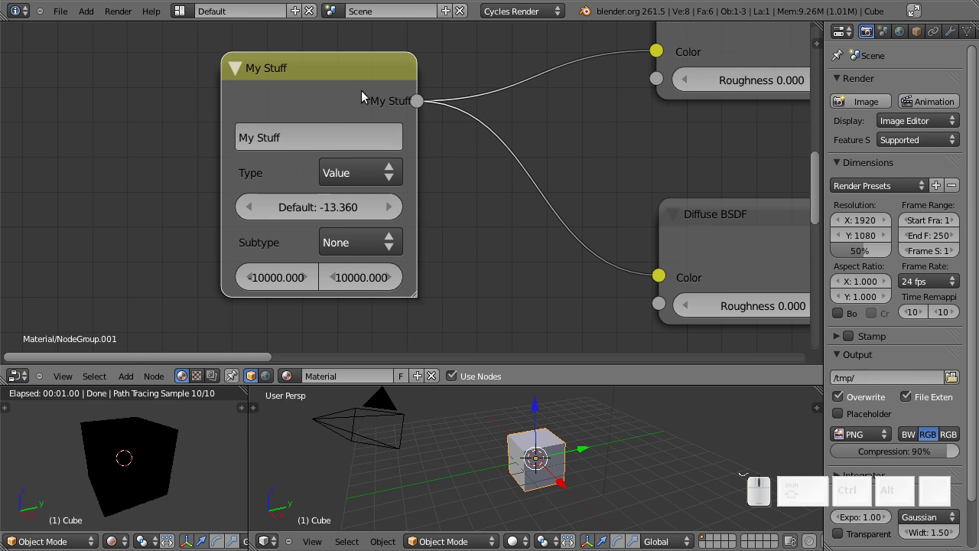
- Expand and reposition the group's BSDF output node to work on it
key("h")
left_click_drag(353, 156, 686, 173)
left_click_drag(686, 174, 587, 174)
scroll("down", 3)
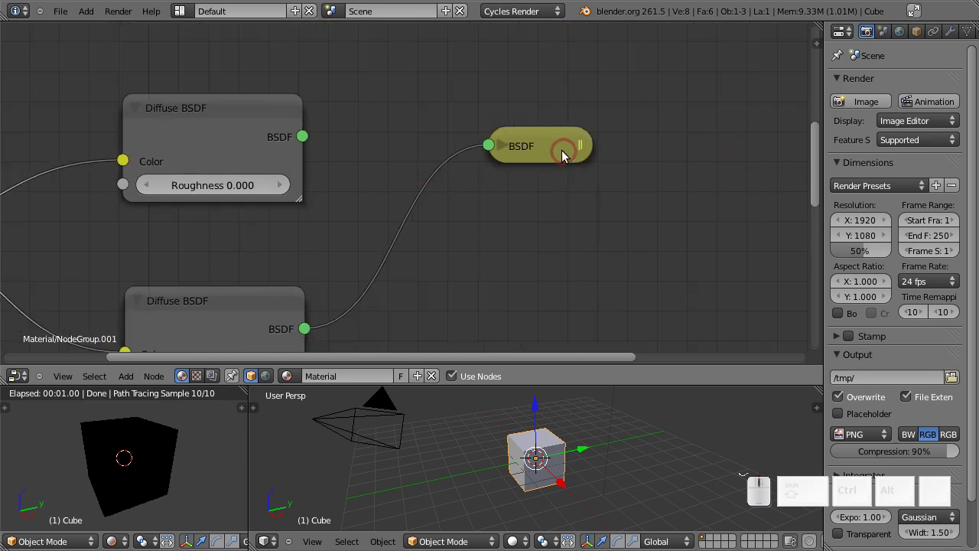
left_click_drag(561, 149, 591, 160)
key("h")
left_click_drag(665, 262, 492, 210)
scroll("up", 3)
scroll("up", 3)
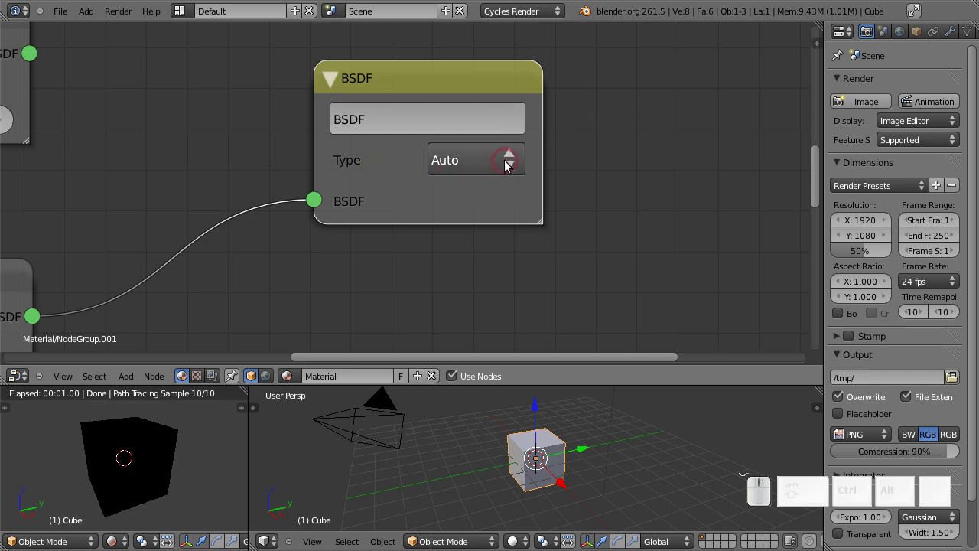
middle_click(240, 152)
scroll("down", 3)
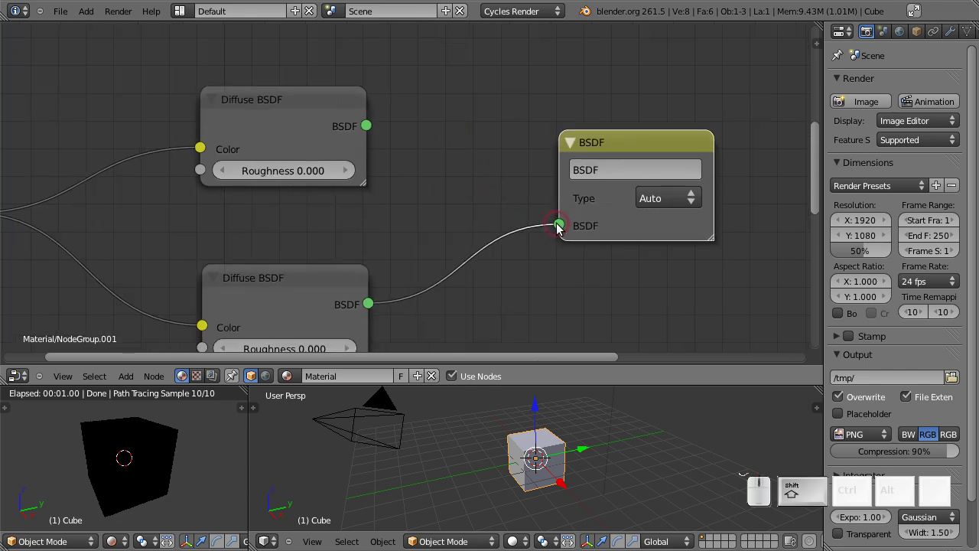
left_click_drag(563, 226, 567, 221)
left_click(630, 138)
- Add a Color Mix node feeding the group's BSDF output
key("shift+a")
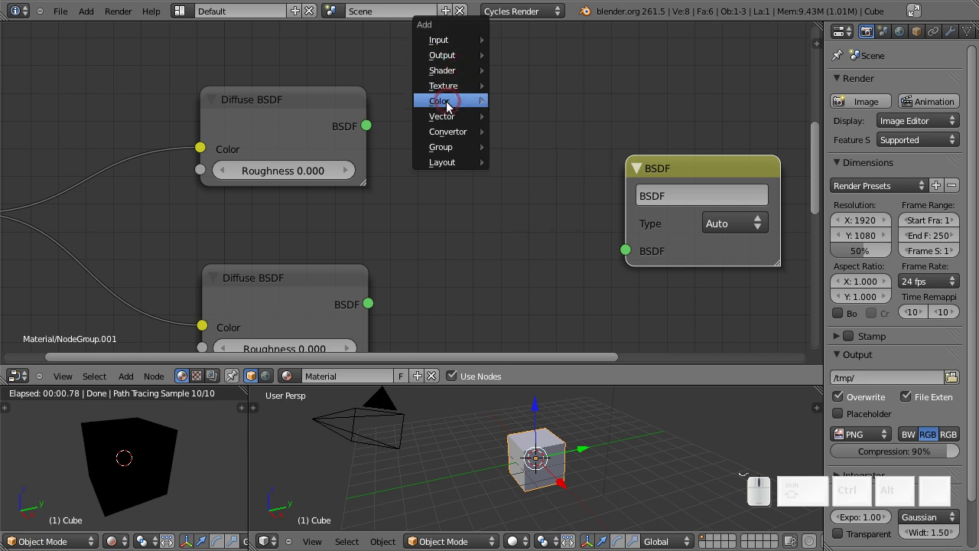
left_click_drag(520, 132, 706, 174)
left_click_drag(706, 175, 652, 279)
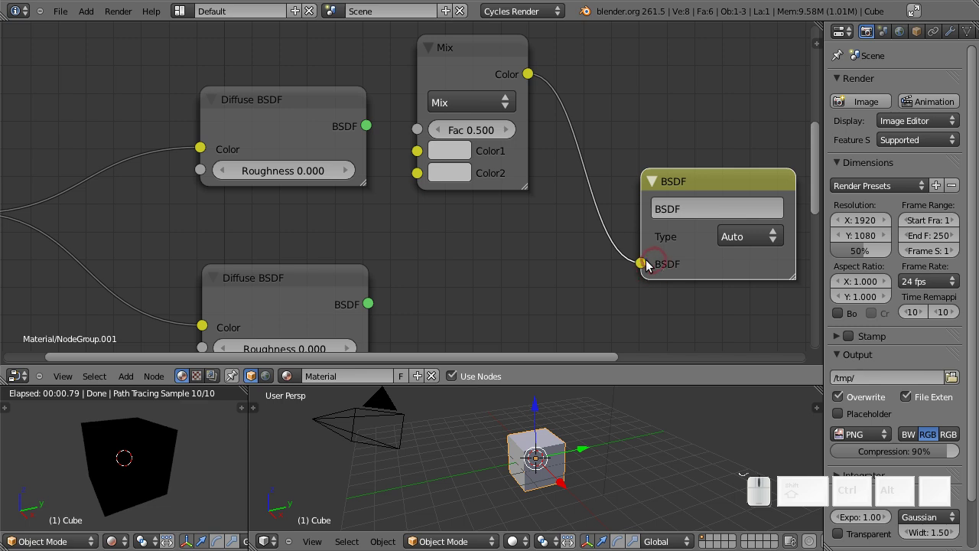
left_click_drag(652, 240, 549, 220)
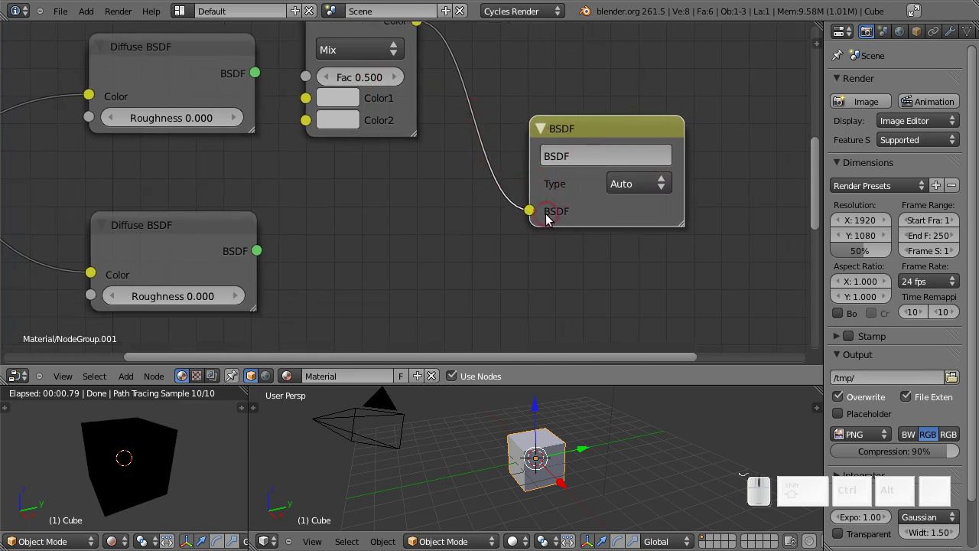
- Change the BSDF output socket type to Vector
left_click(648, 190)
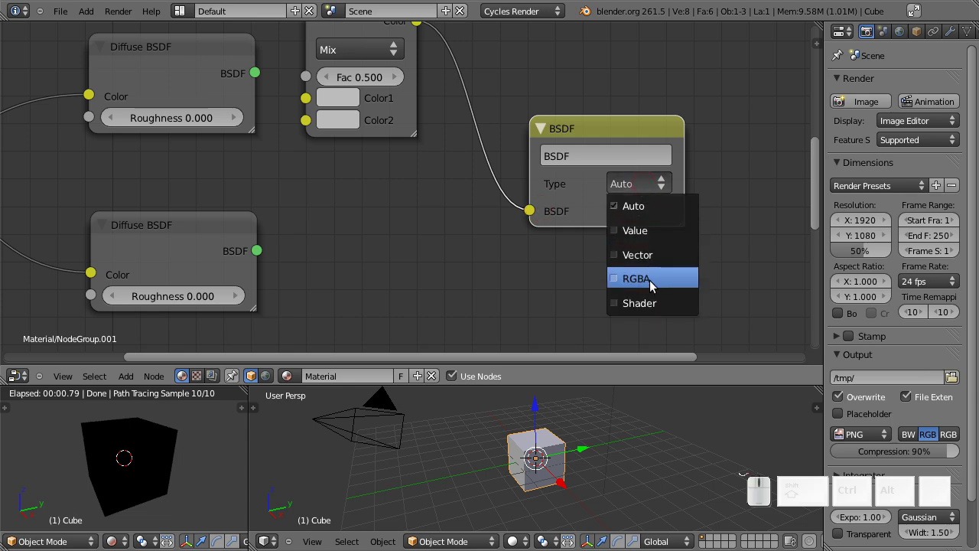
left_click_drag(654, 258, 604, 136)
left_click_drag(608, 136, 679, 214)
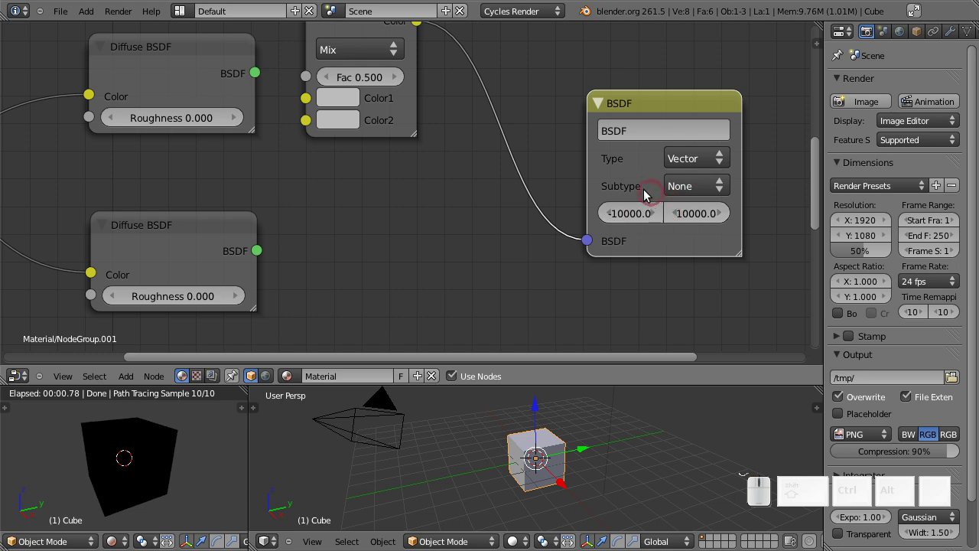
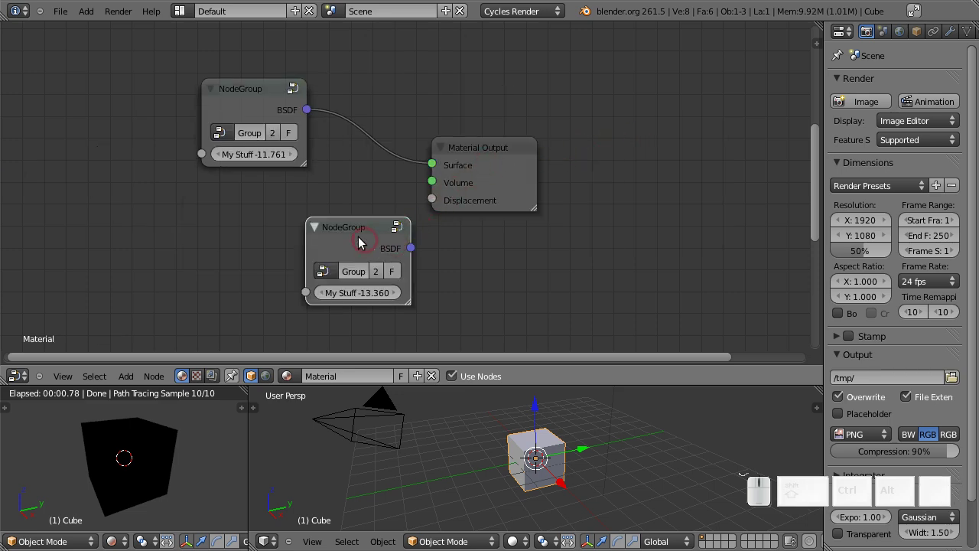
- Duplicate the cube to the right and make its material a single-user copy
left_click(353, 238)
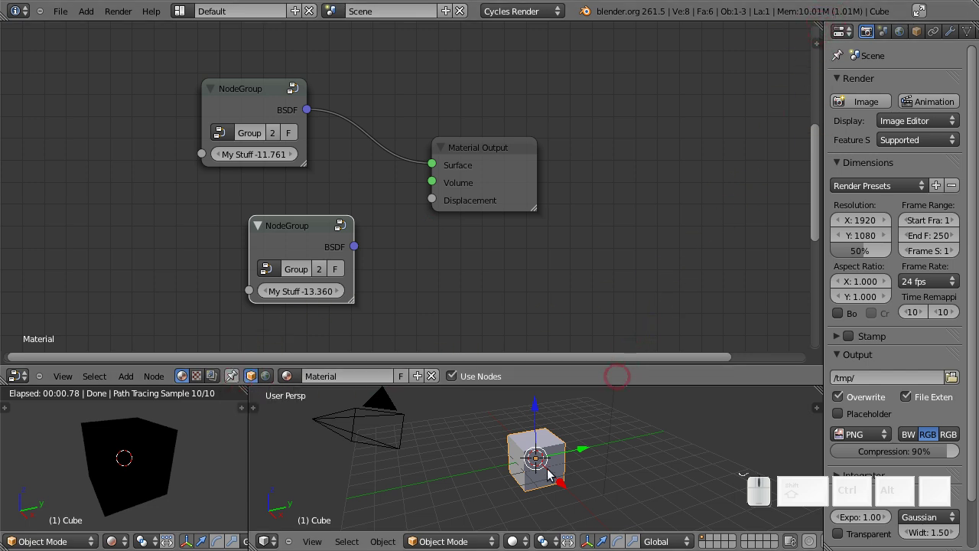
key("shift+d")
left_click(676, 455)
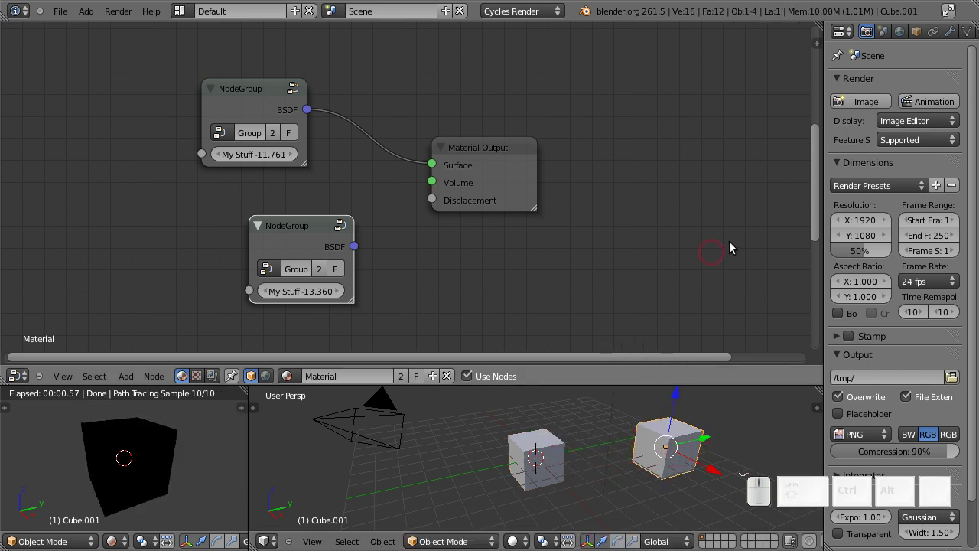
left_click_drag(437, 377, 289, 230)
left_click(297, 230)
key("x")
scroll("down", 3)
left_click_drag(150, 466, 264, 108)
left_click(264, 100)
- Replace the copied material's nodes with an Emission shader linked to the output's Surface
key("shift+x")
key("shift+a")
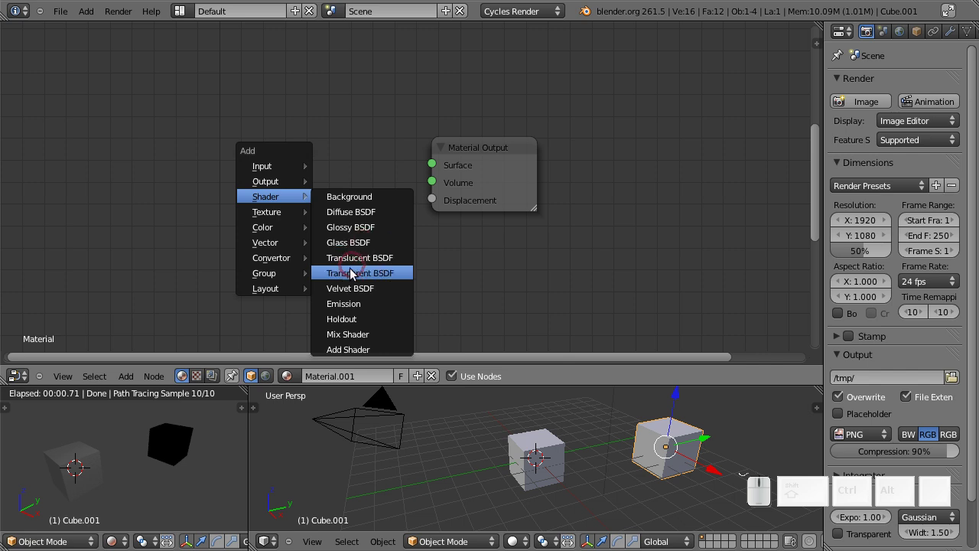
left_click_drag(358, 303, 390, 229)
left_click_drag(376, 230, 814, 434)
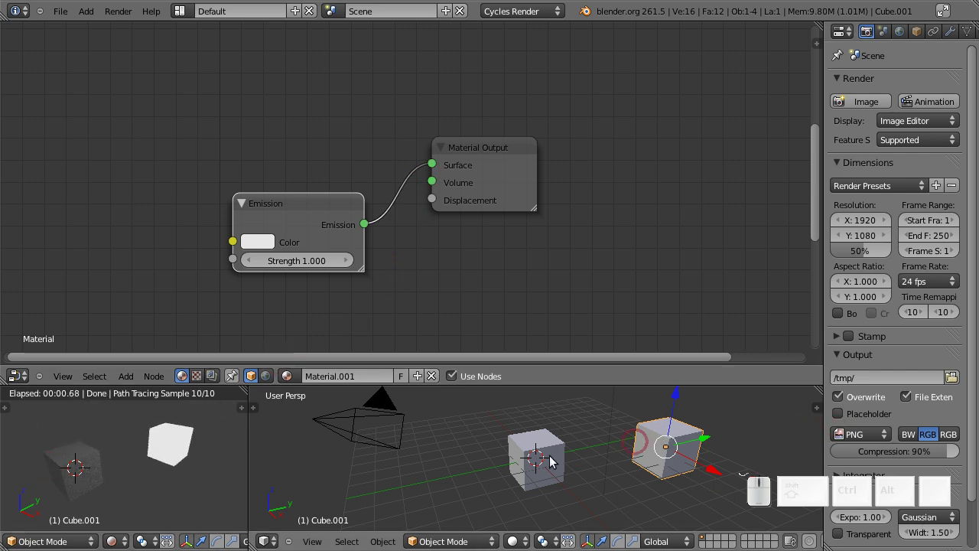
- Select each cube in turn to confirm they carry separate Diffuse and Emission materials
right_click(543, 444)
right_click(689, 447)
right_click(538, 443)
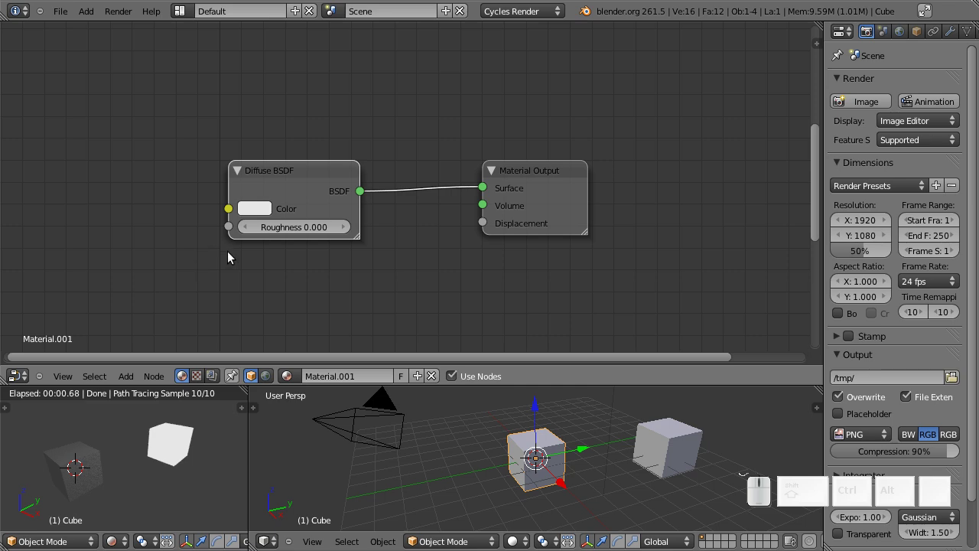
right_click(680, 438)
right_click(525, 443)
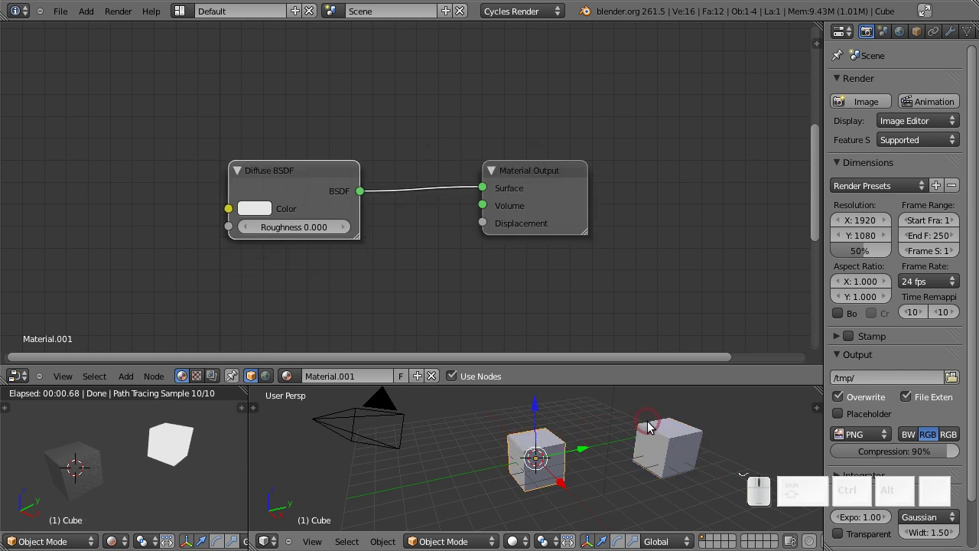
right_click(661, 433)
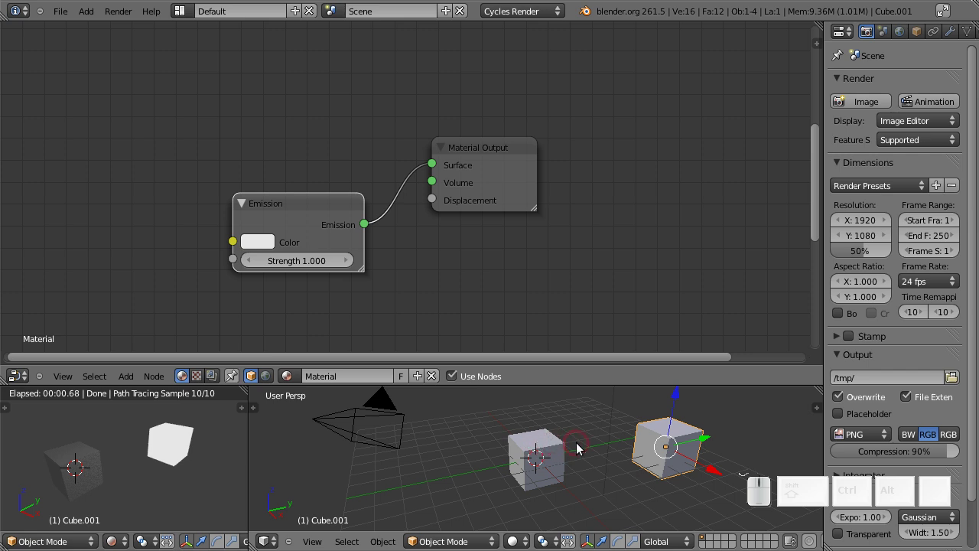
middle_click(406, 245)
- Add the existing node group from the Group menu, then delete it again
key("shift+a")
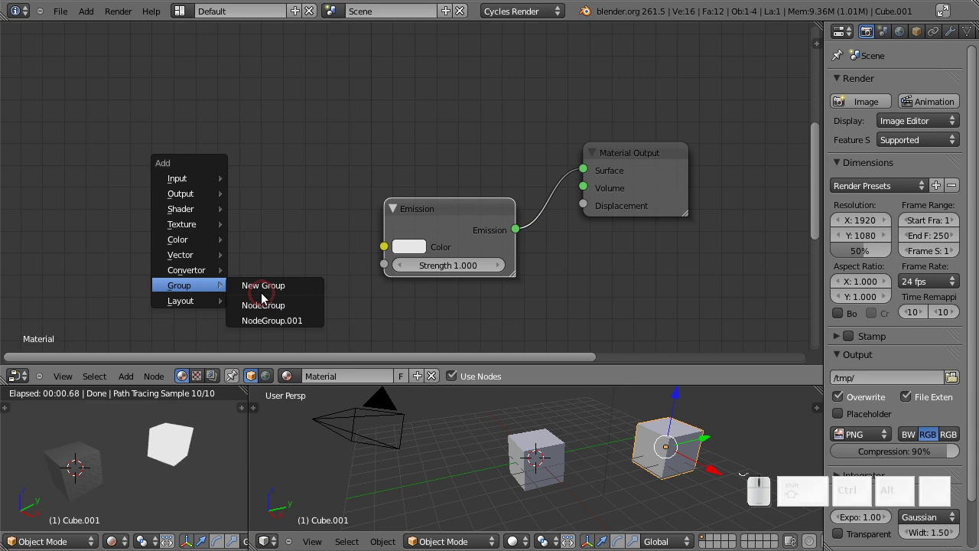
left_click(265, 302)
left_click(312, 263)
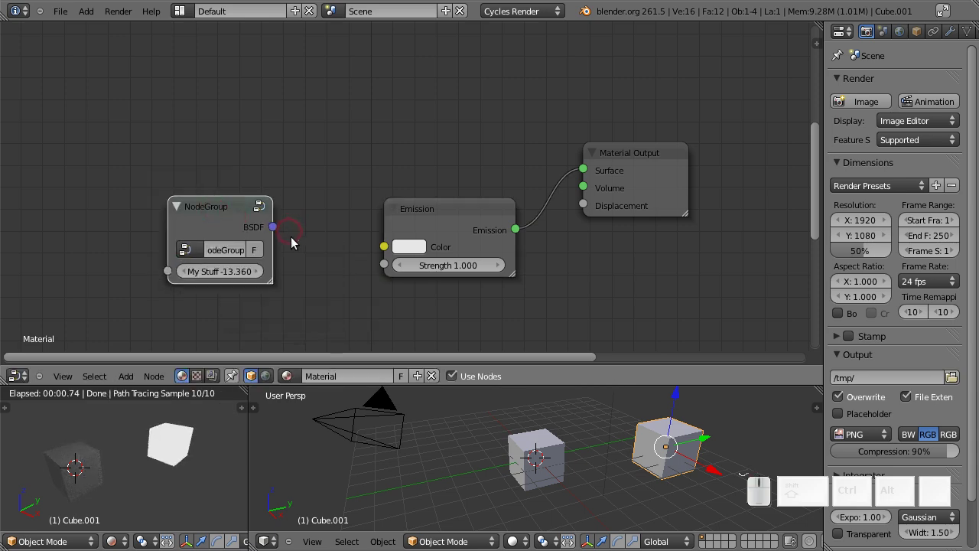
left_click_drag(230, 231, 240, 216)
key("x")
- Add an Input RGB node and make it a new node group, NodeGroup.002
key("shift+a")
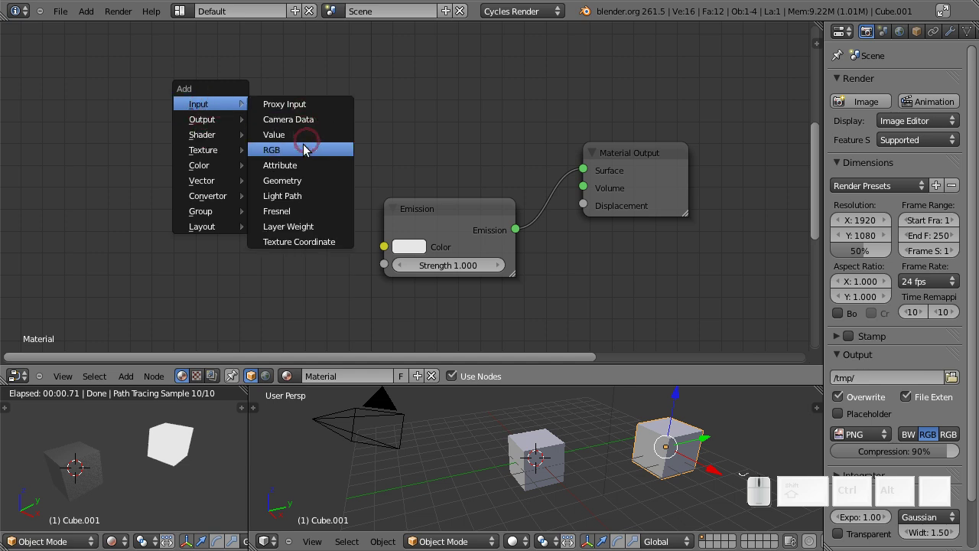
left_click_drag(303, 156, 218, 178)
key("ctrl+g")
key("ctrl+Tab")
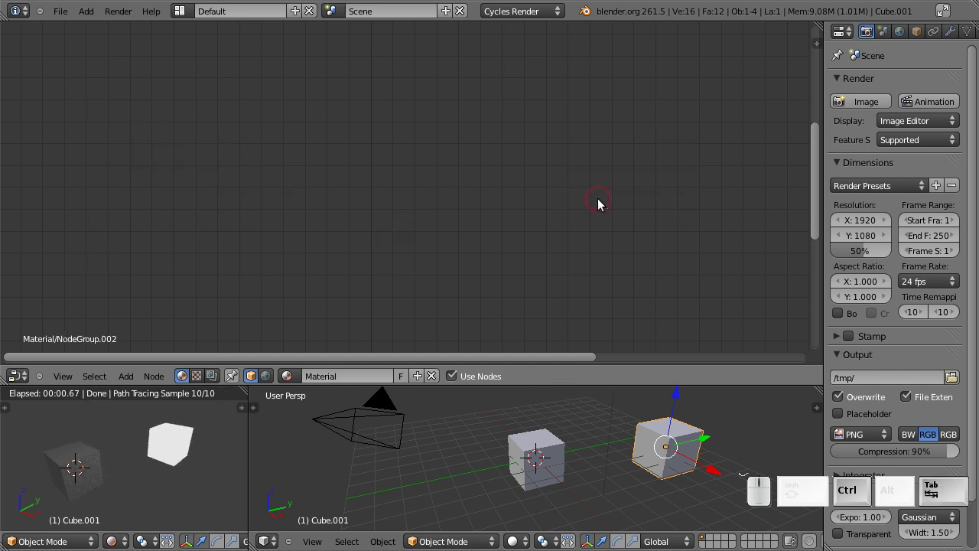
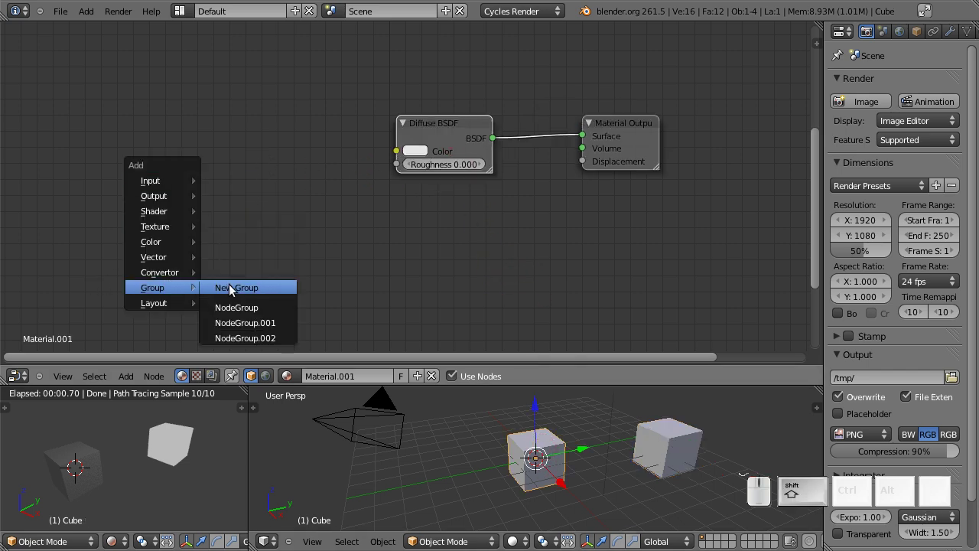
- Add NodeGroup.002 to the diffuse material and set its RGB colour to light blue
left_click(253, 345)
left_click_drag(284, 272, 289, 209)
left_click_drag(290, 208, 320, 215)
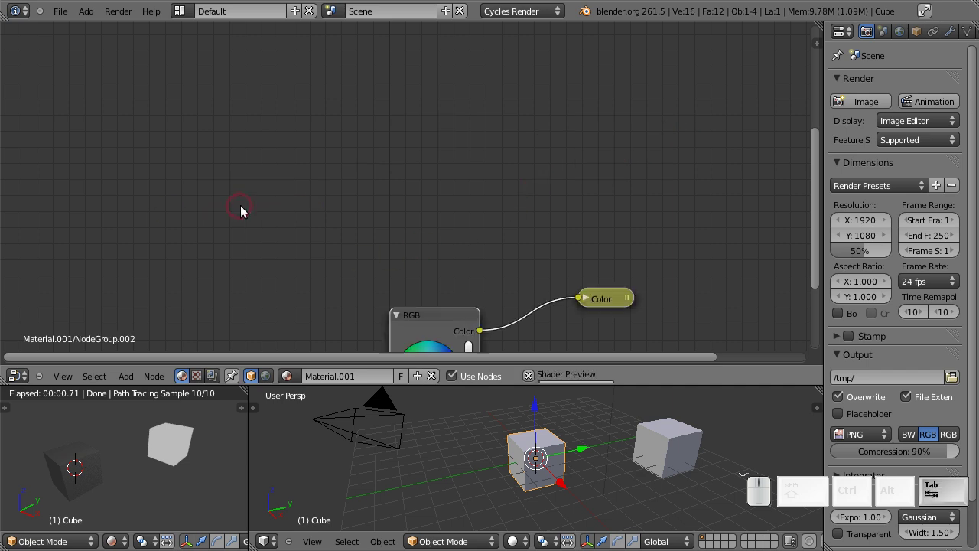
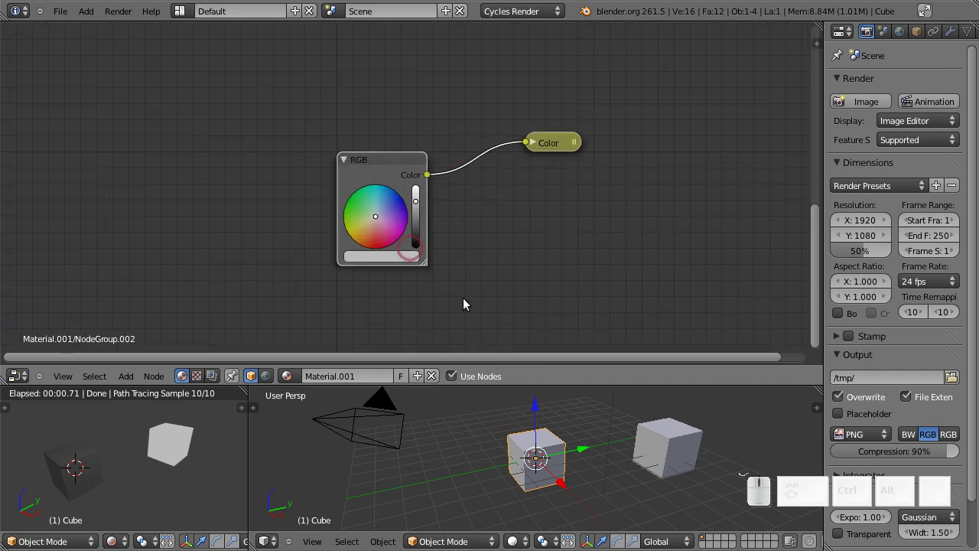
left_click(377, 173)
left_click_drag(401, 203, 420, 250)
scroll("up", 3)
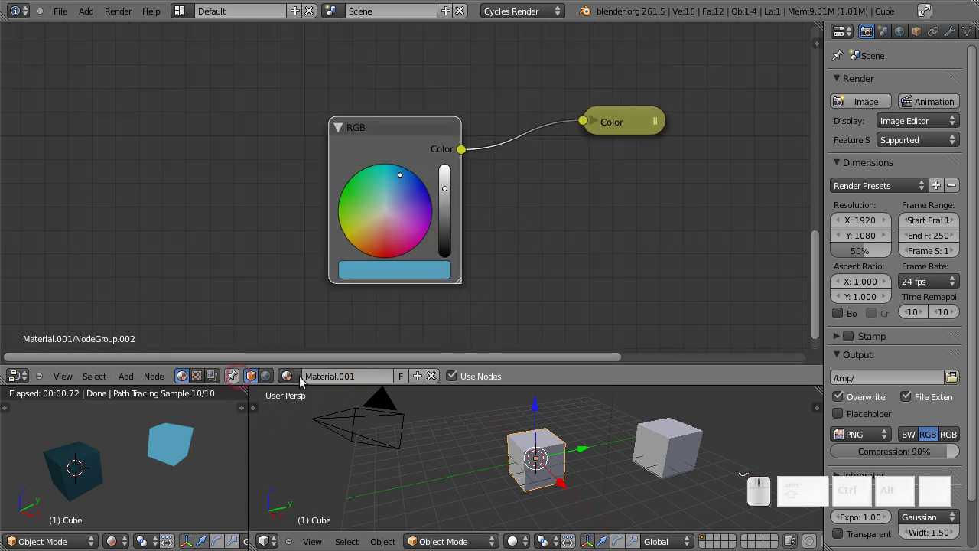
- Link the group's Color output to the Diffuse BSDF Color and check both cubes
right_click(684, 442)
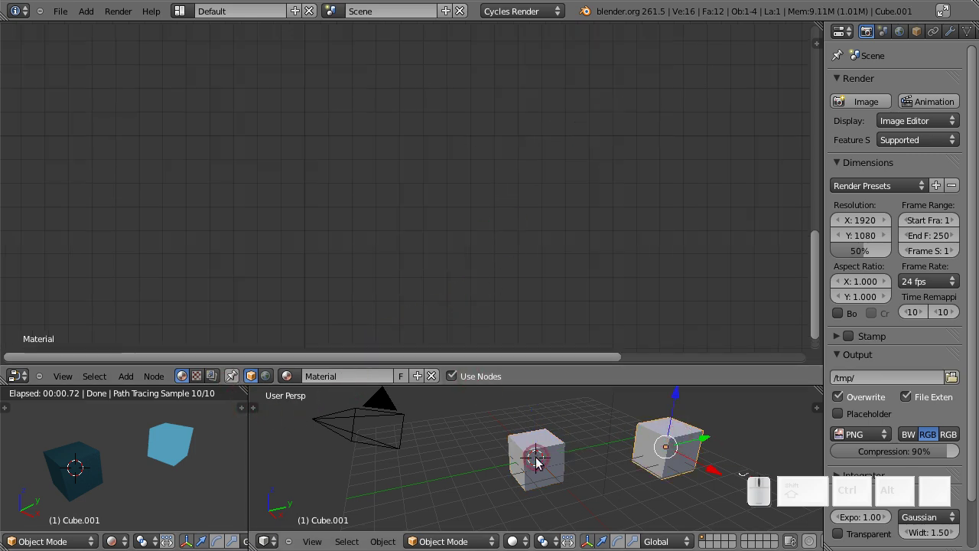
left_click_drag(538, 447, 593, 198)
scroll("down", 3)
left_click_drag(370, 159, 522, 444)
right_click(522, 444)
right_click(669, 448)
right_click(549, 454)
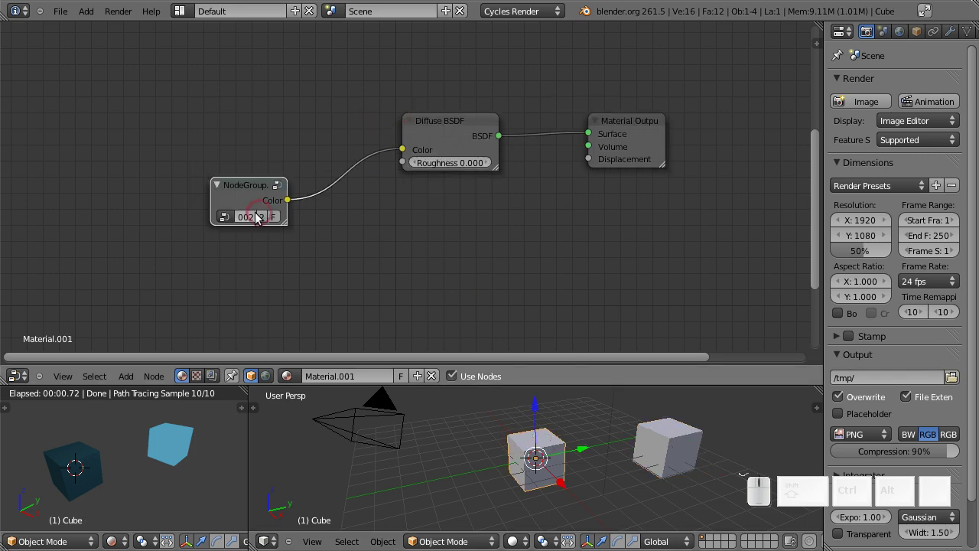
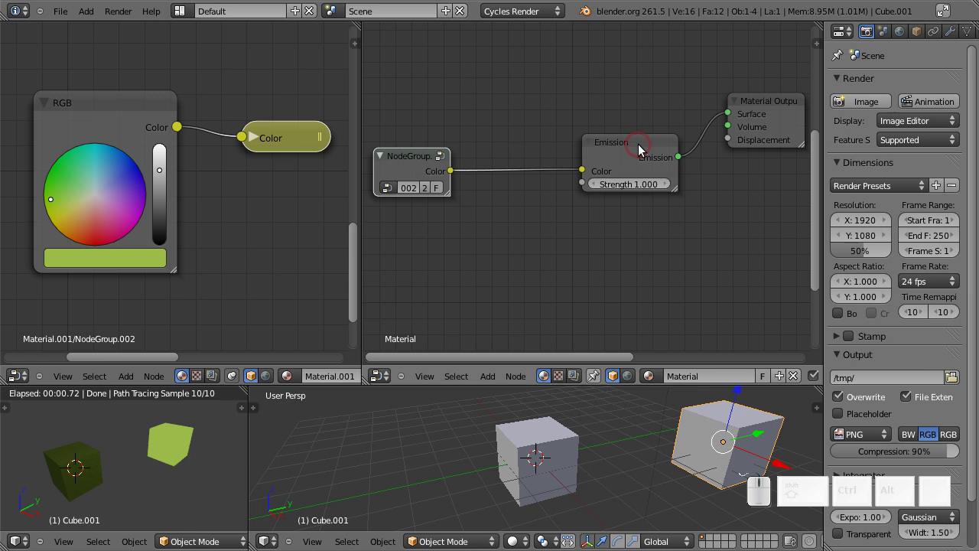
- Move the Emission node beside the group node in Cube.001's material
left_click_drag(632, 153, 774, 123)
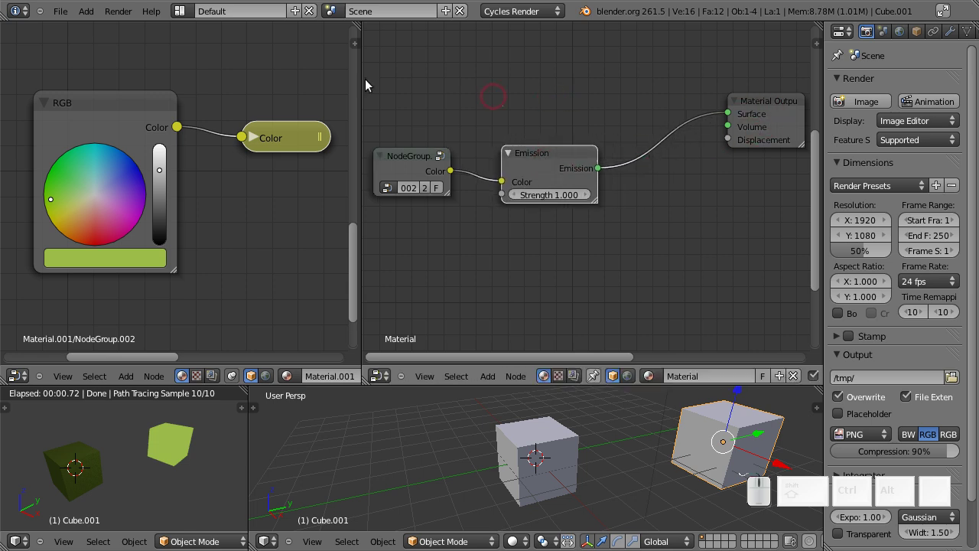